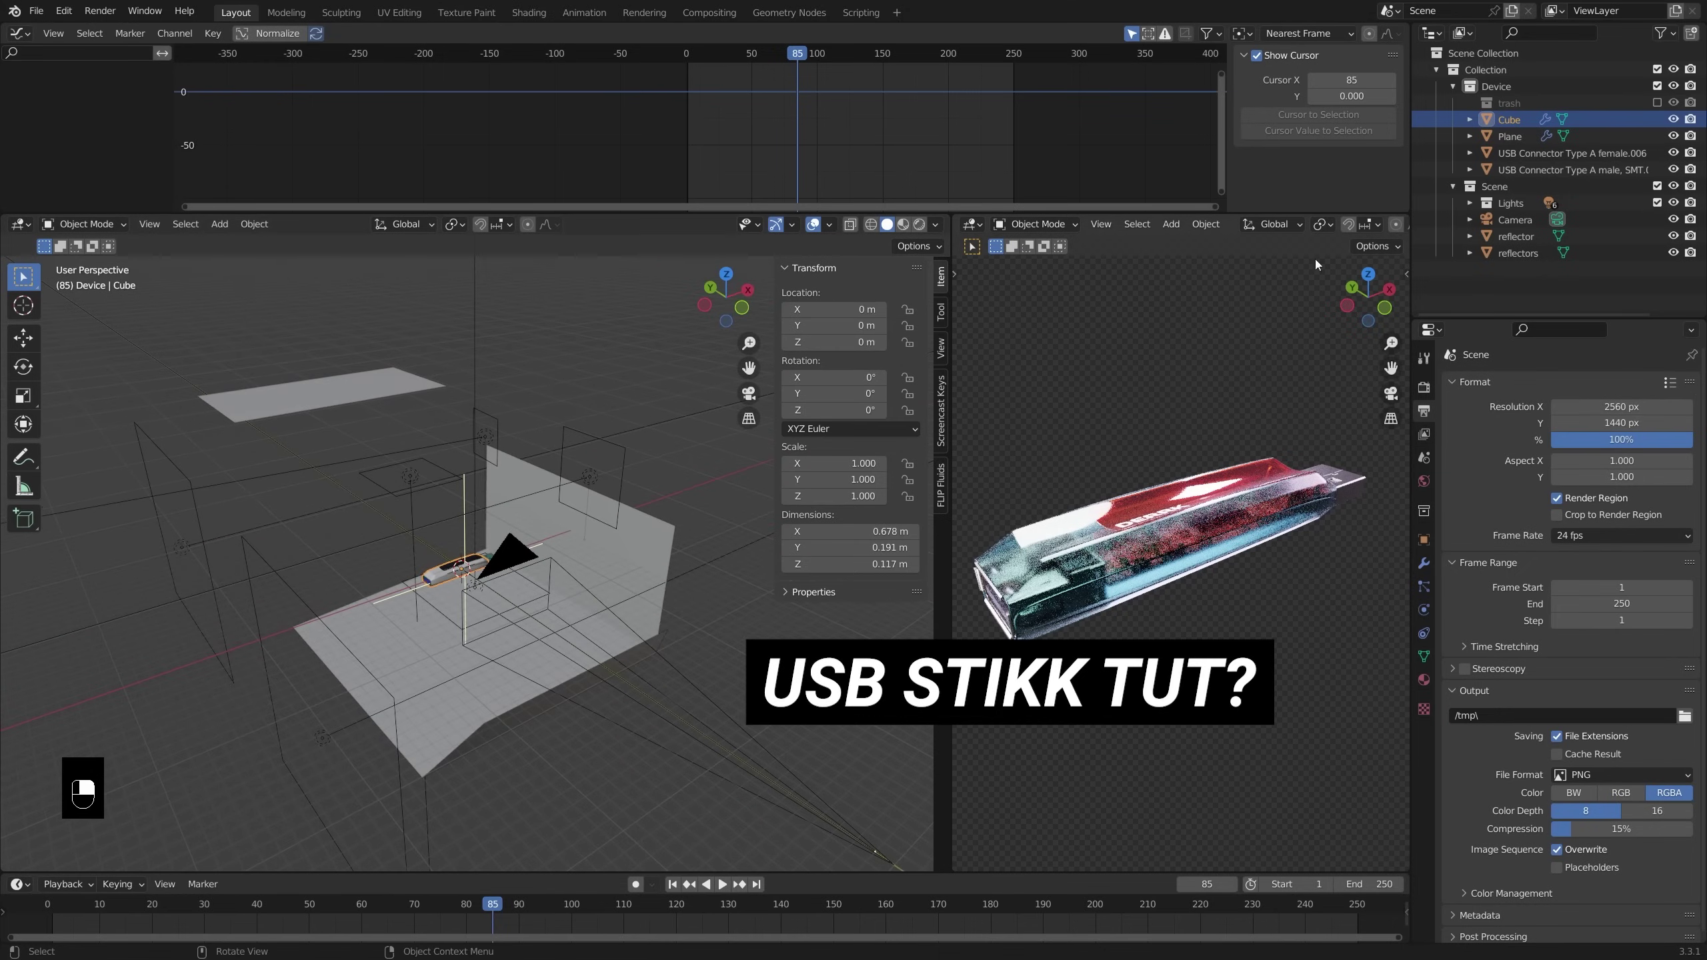
Select an area light and orbit around the studio lighting setup to review it
left_click_drag(1672, 38, 603, 472)
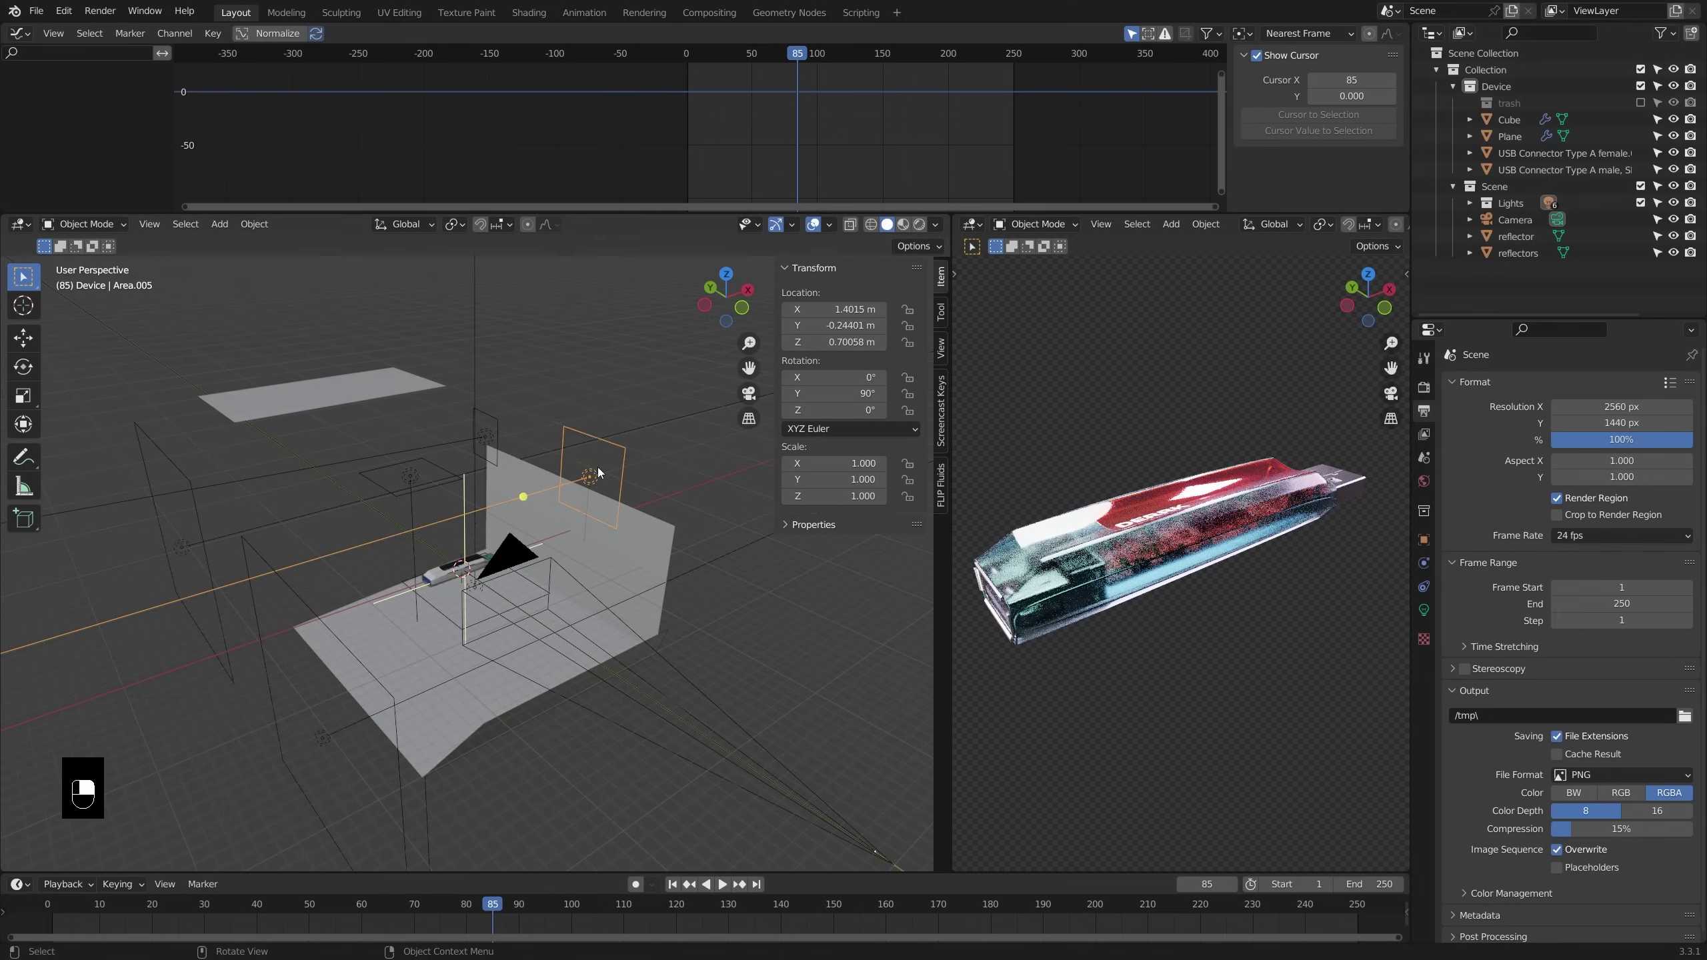
middle_click(499, 439)
right_click(499, 439)
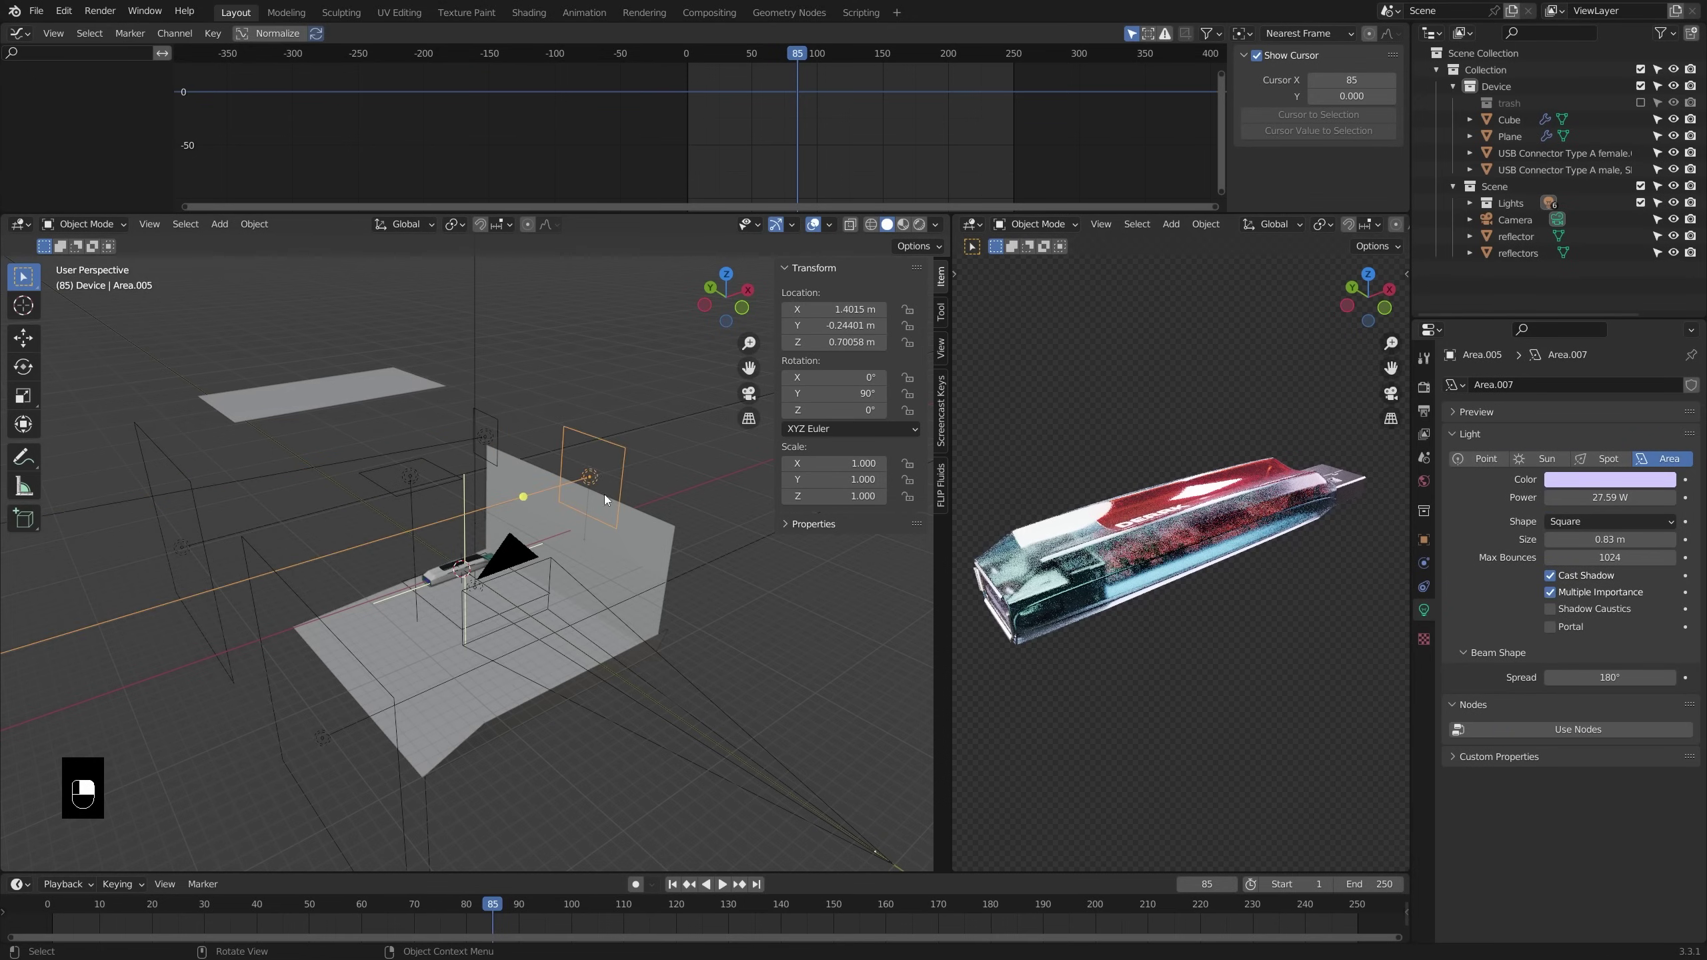
middle_click(692, 537)
right_click(691, 537)
Select another area light, then the camera to show its lens and depth-of-field settings
middle_click(402, 389)
right_click(402, 389)
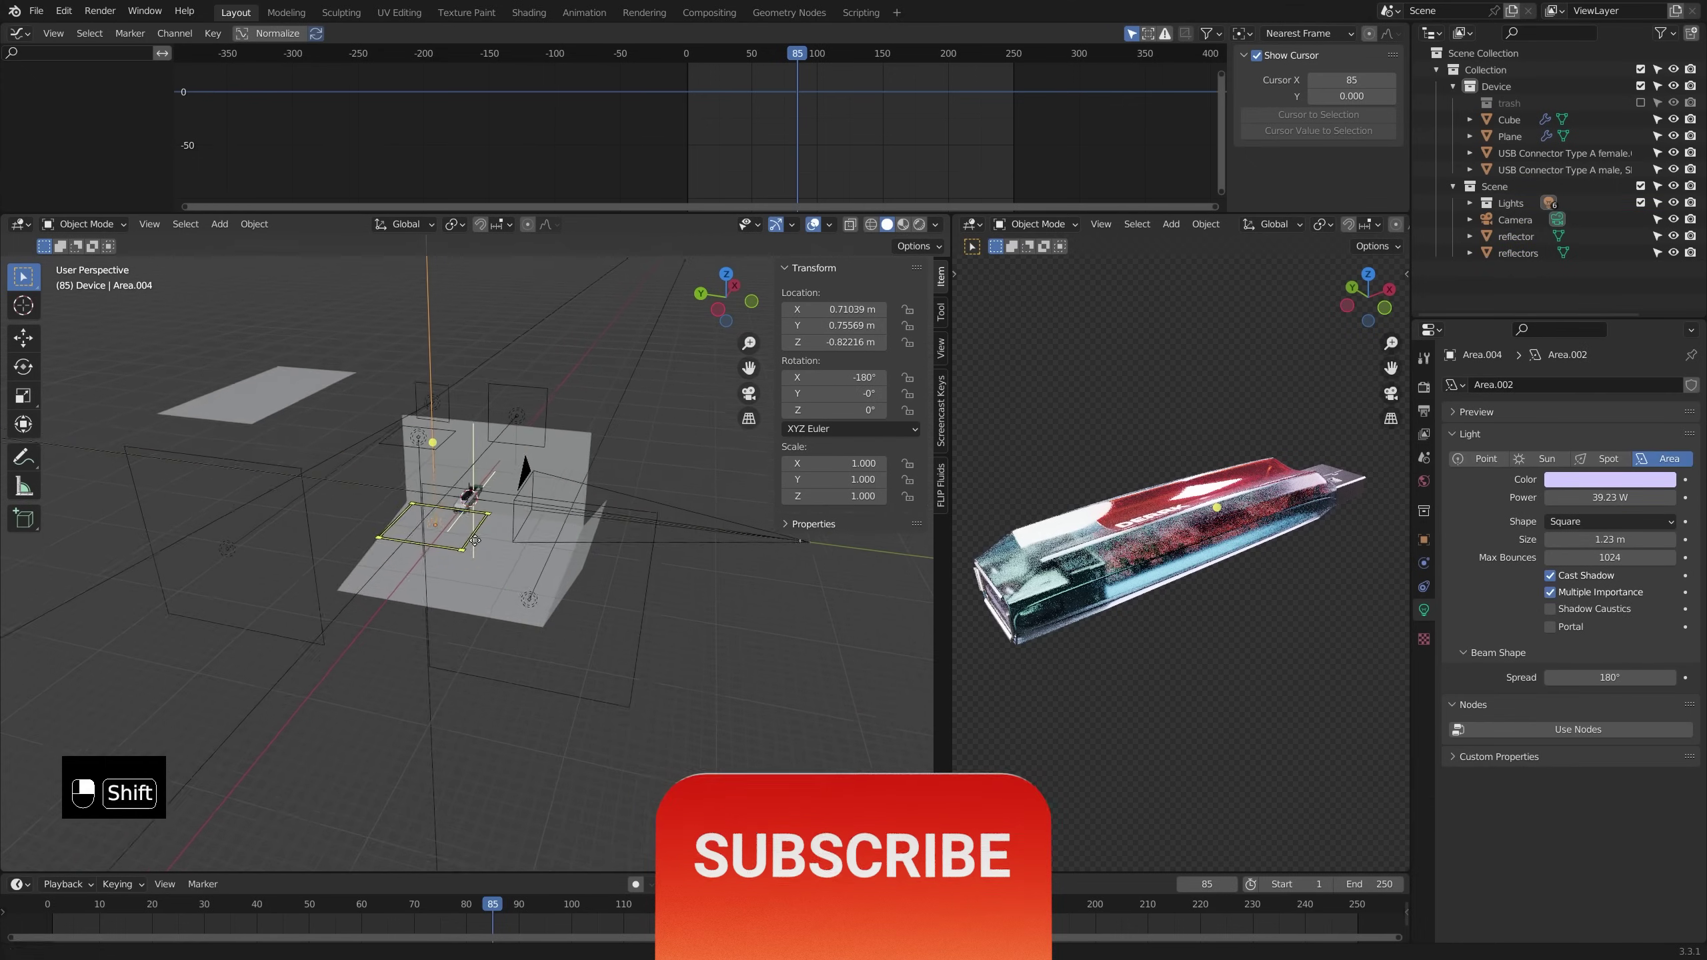
middle_click(622, 573)
right_click(621, 573)
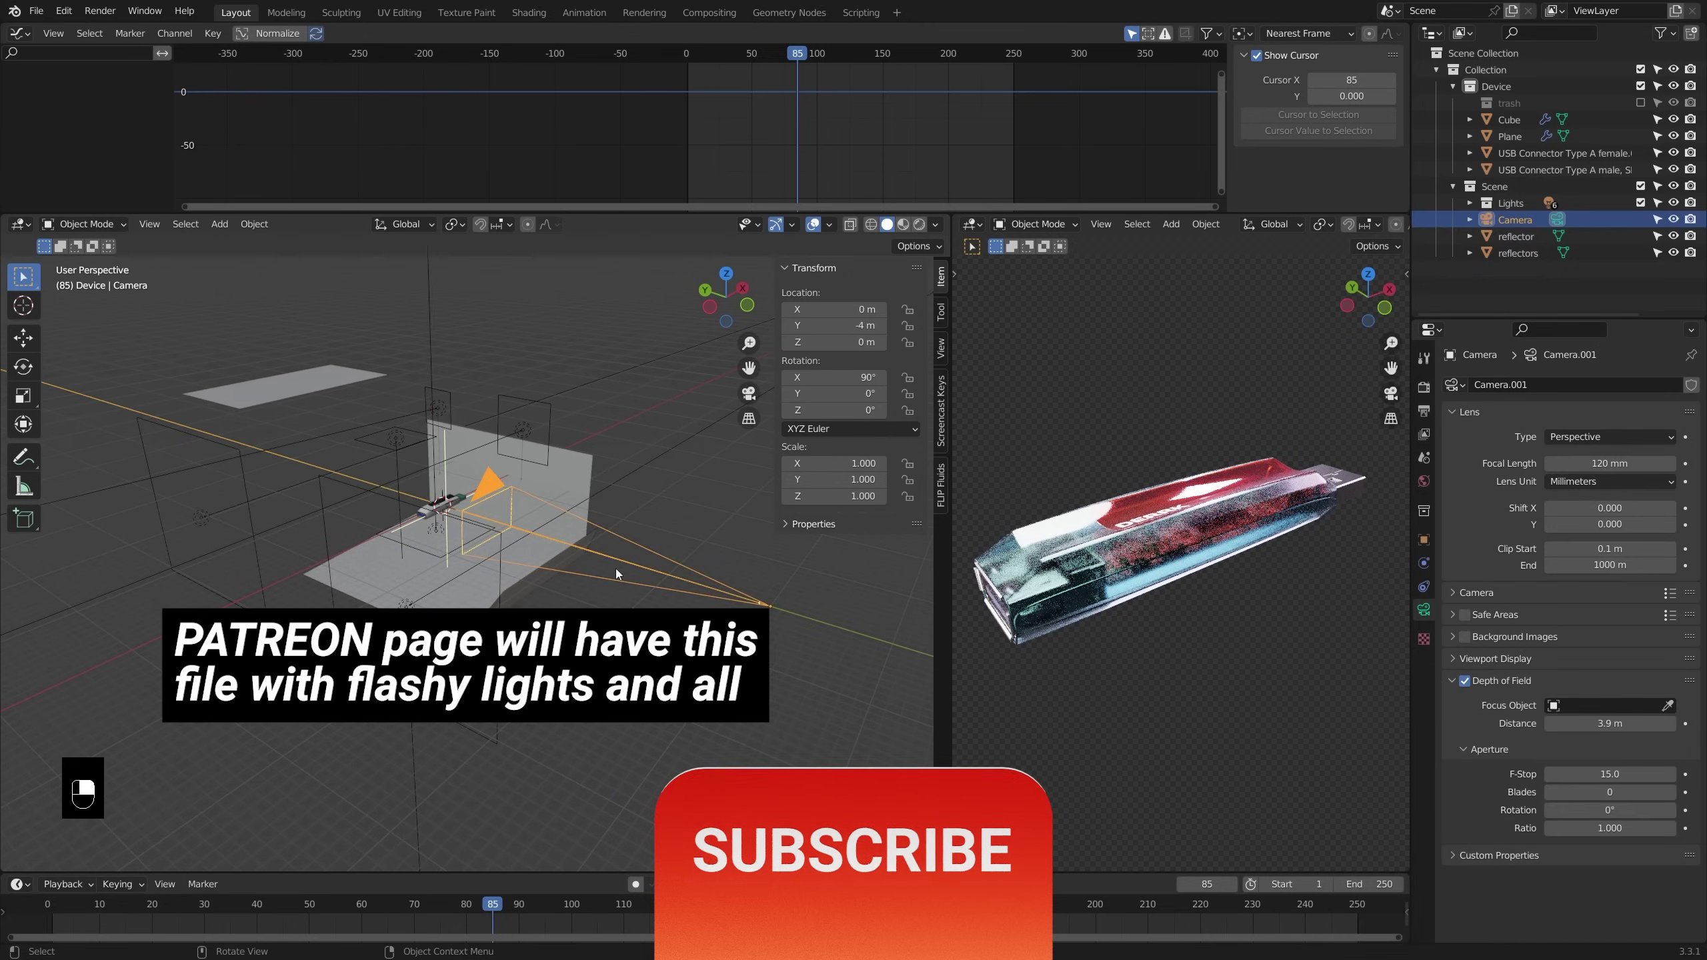
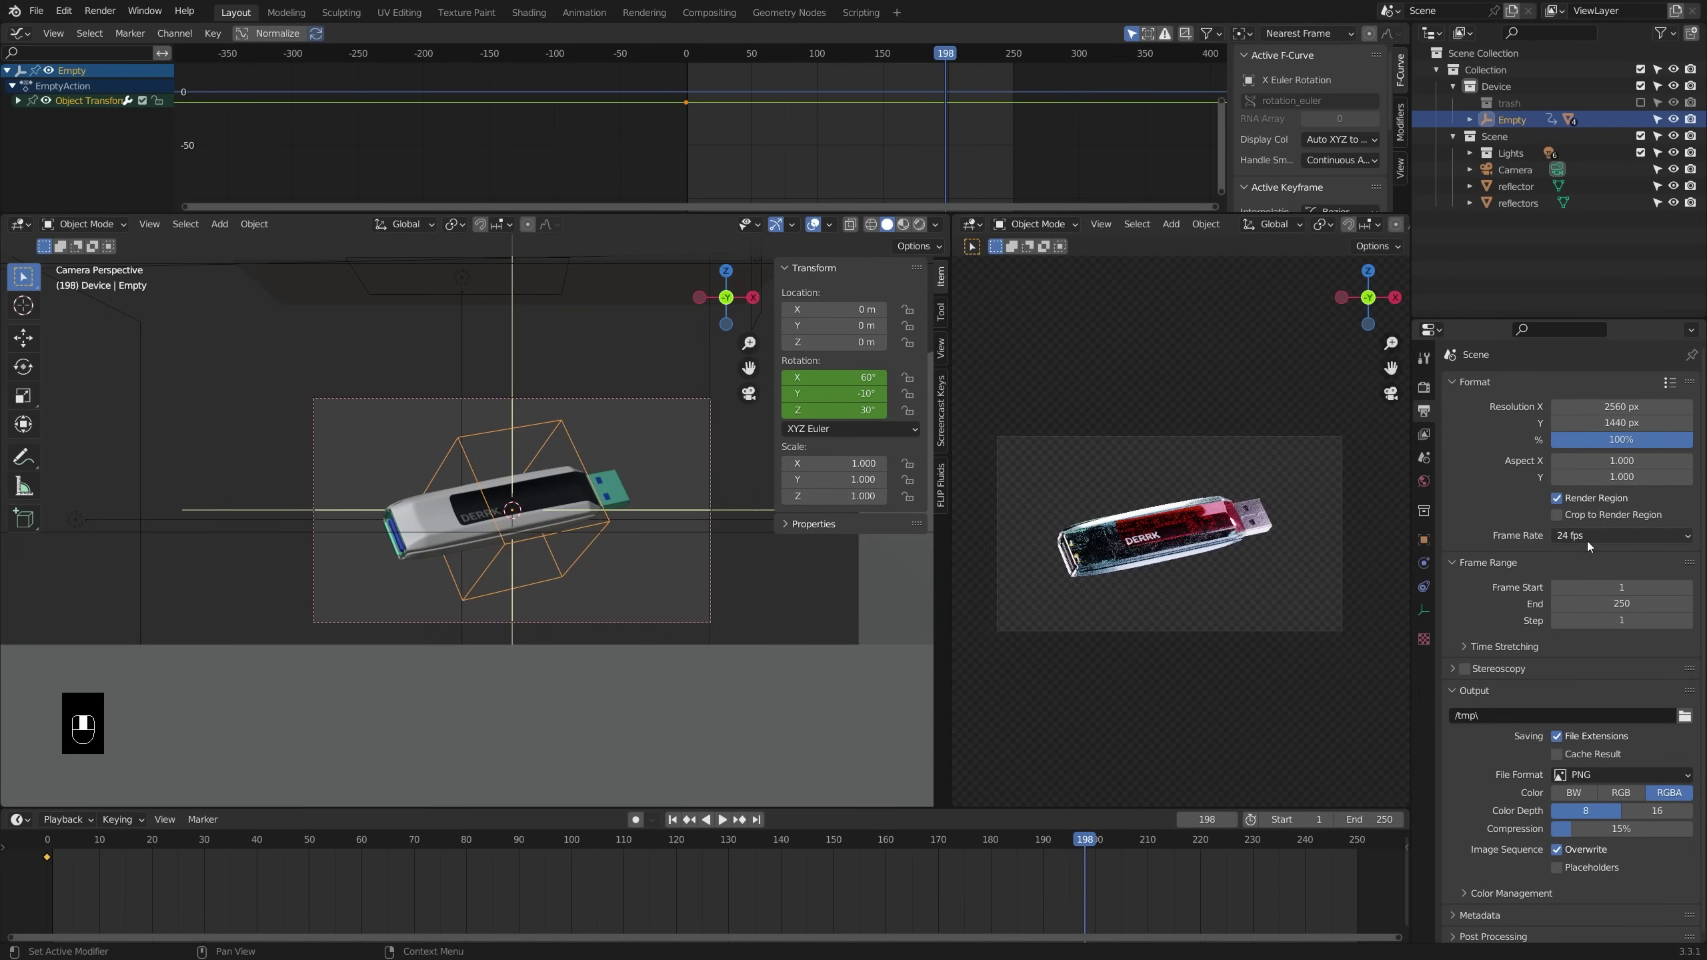
Keyframe the empty's X rotation at frame 180 for a full spin at 30 fps and play it back
left_click_drag(1593, 545, 691, 544)
key("i")
key("space")
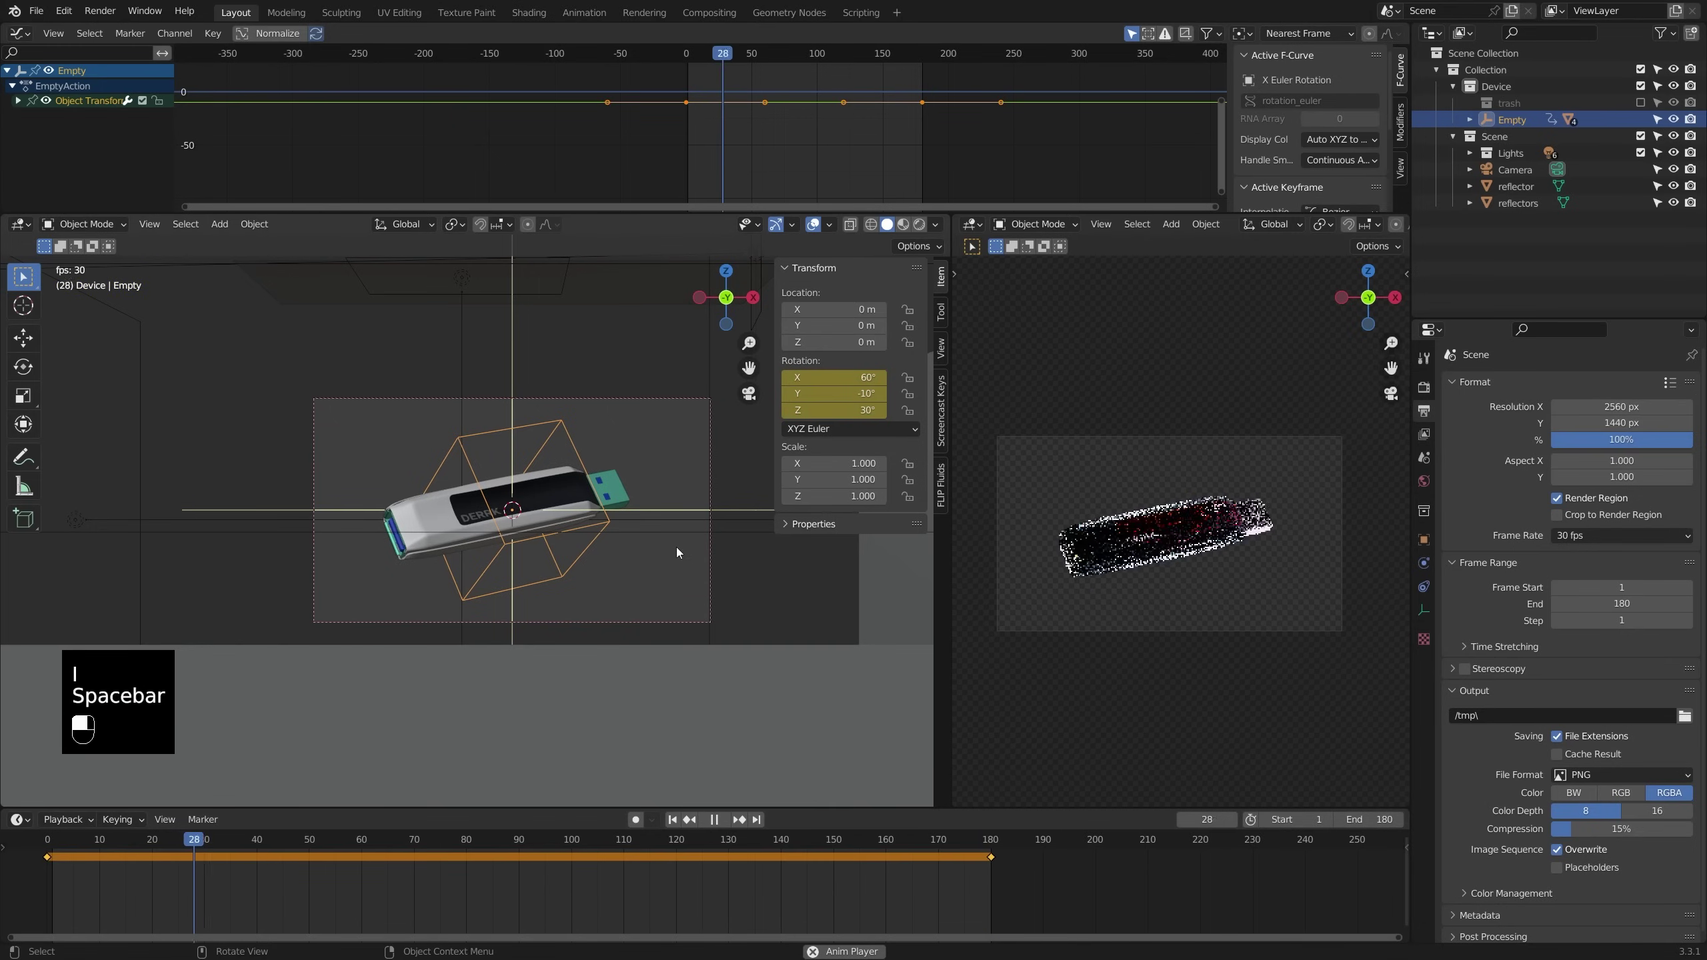
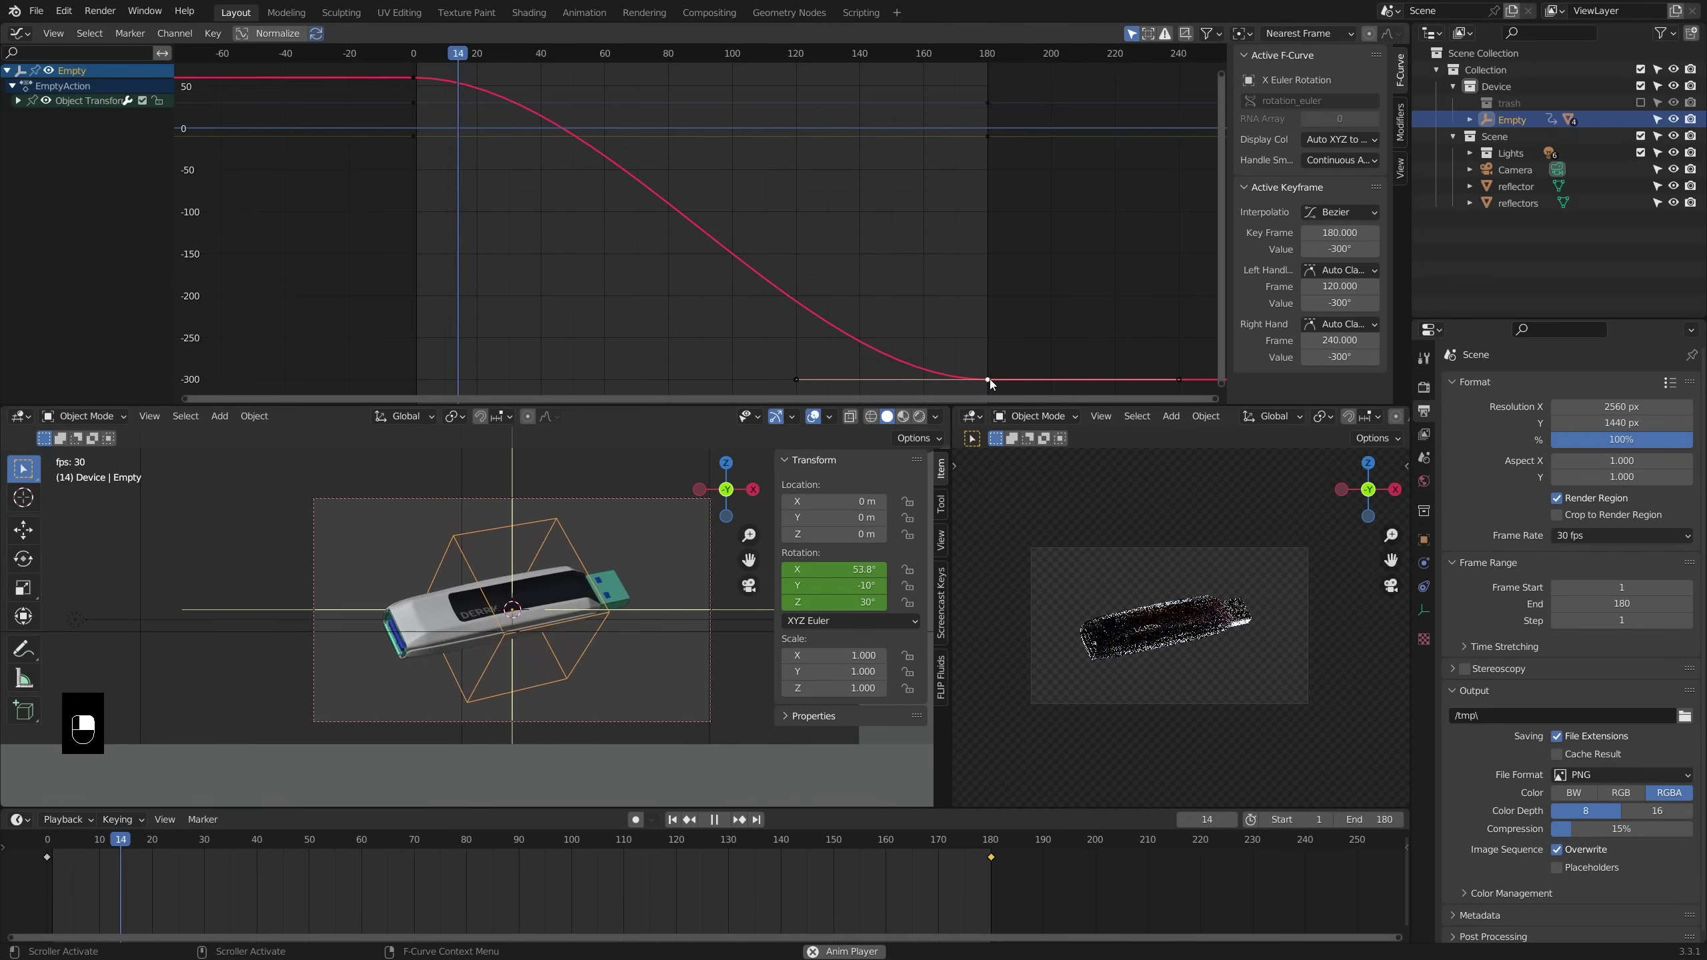
middle_click(804, 383)
right_click(803, 383)
key("s")
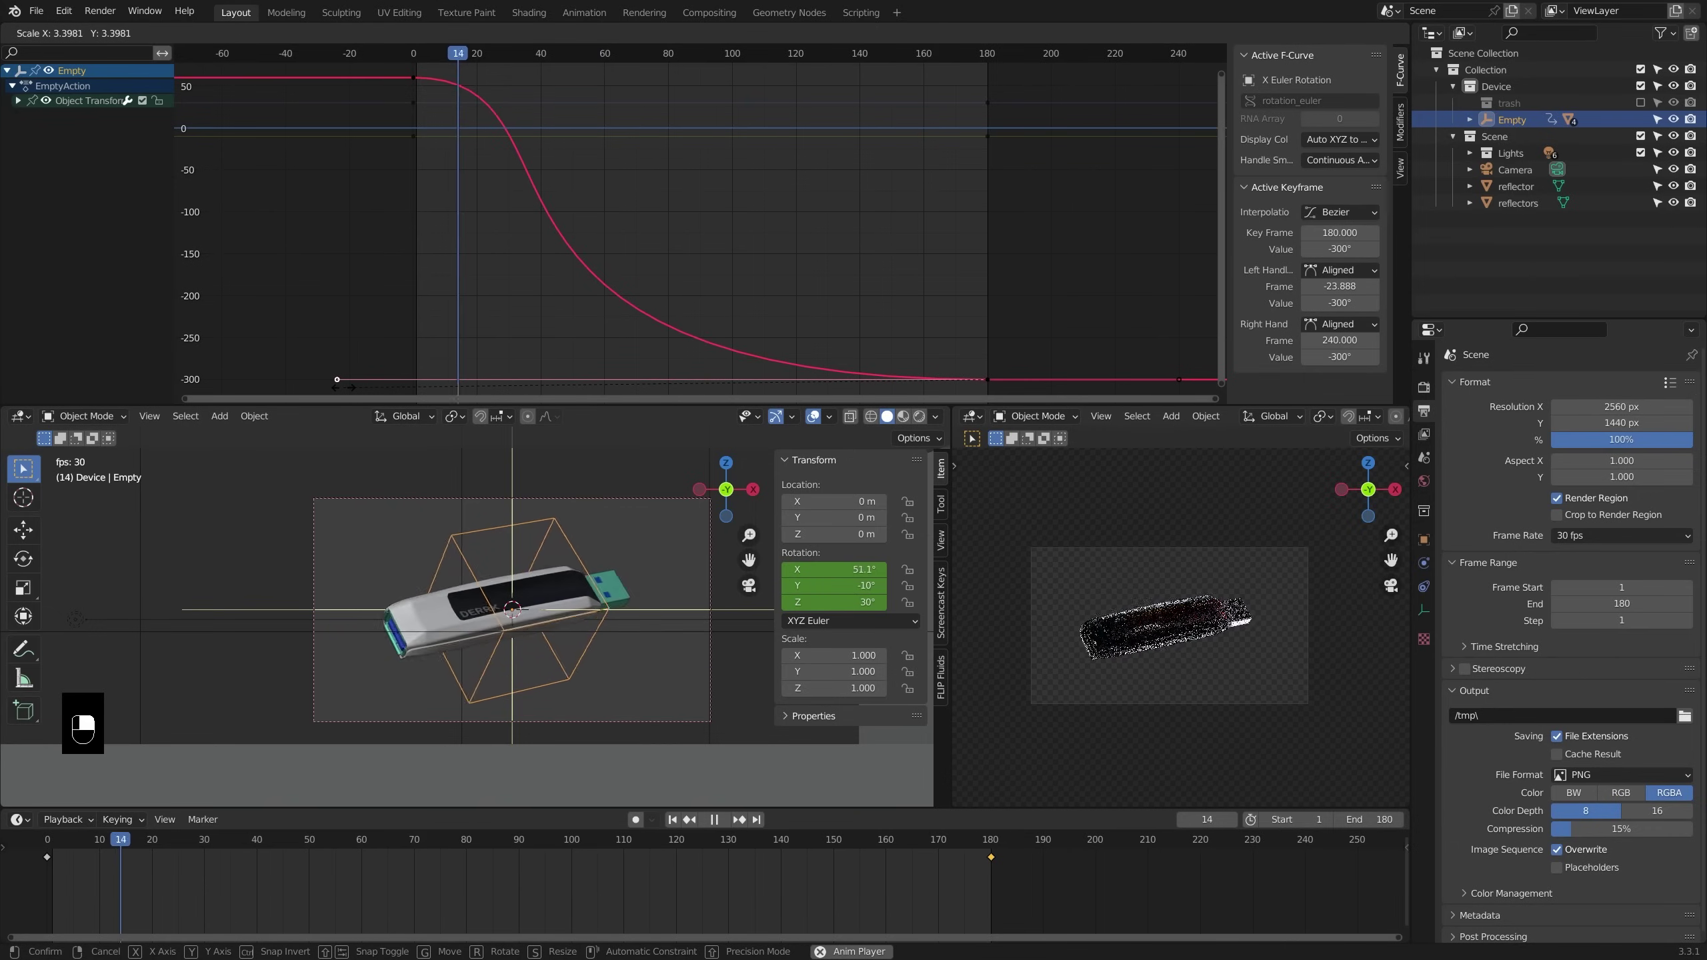
left_click_drag(350, 392, 900, 274)
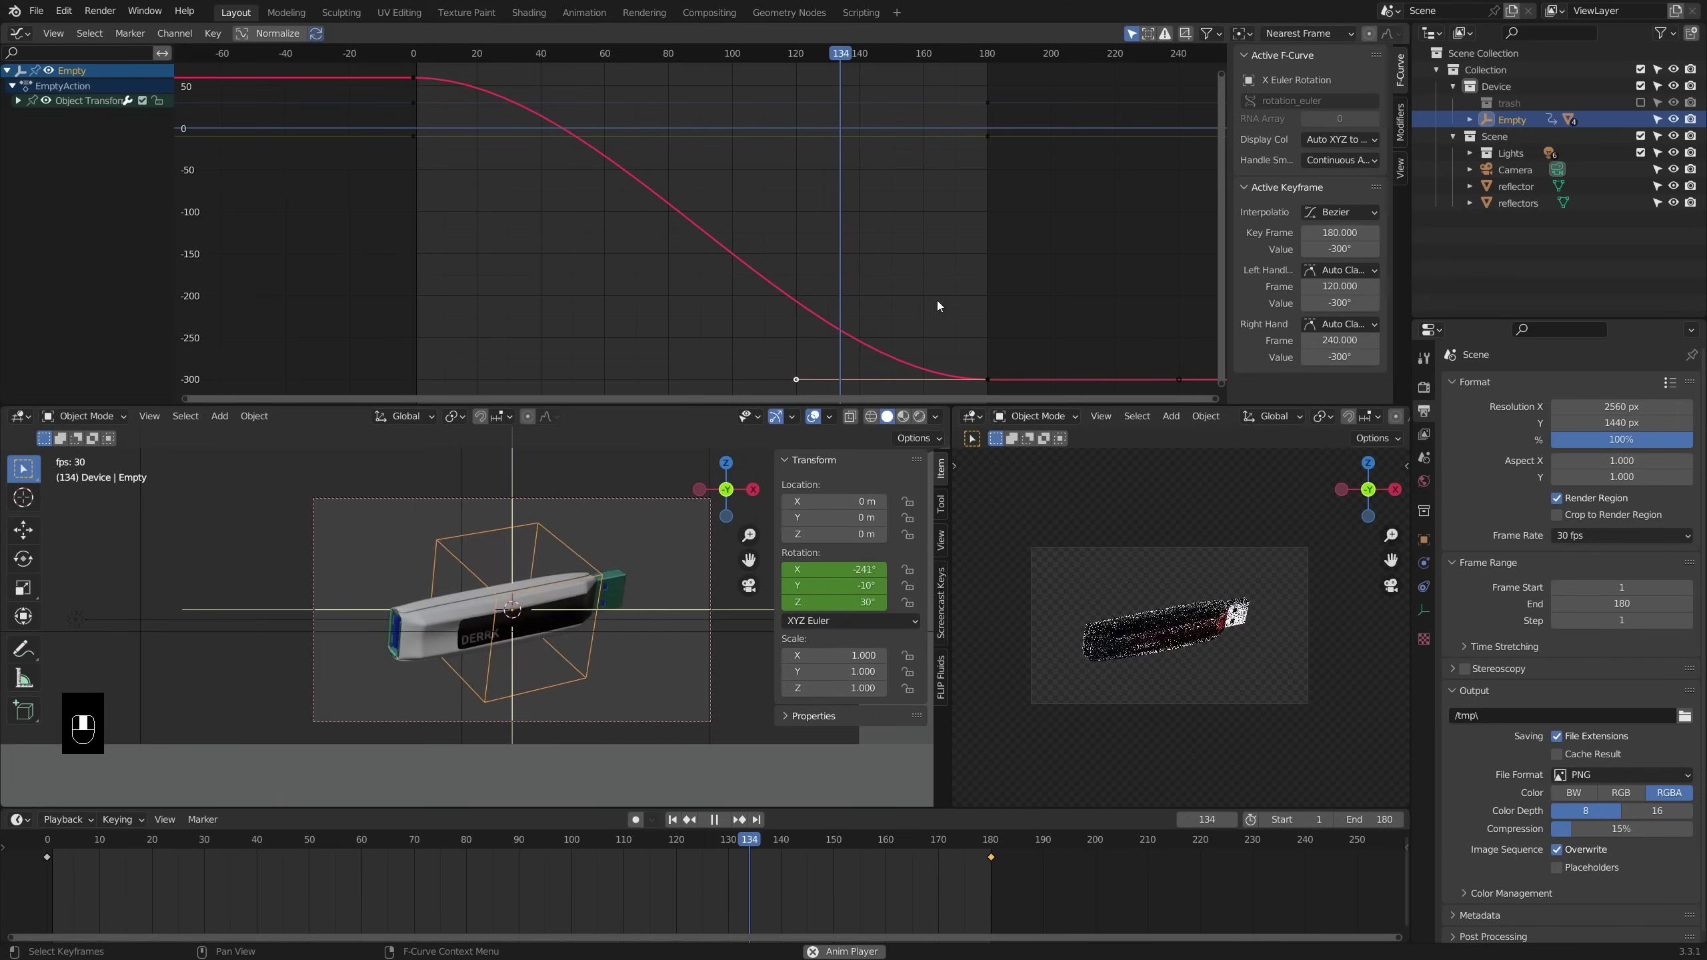
left_click(993, 379)
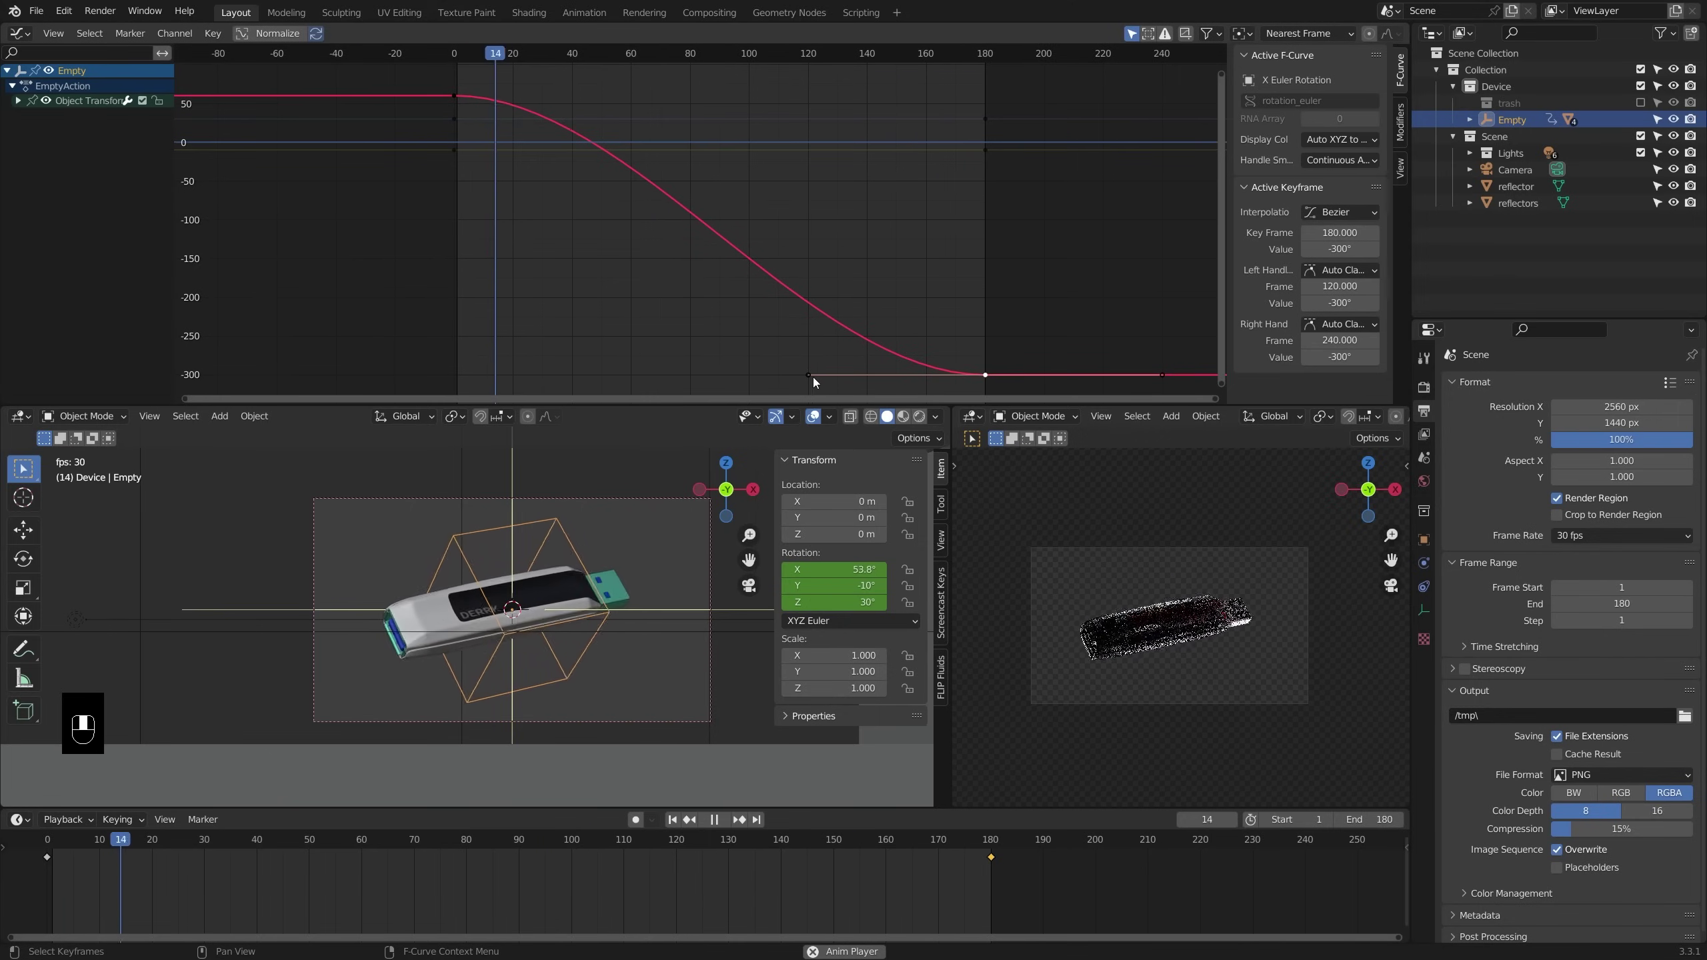
left_click(815, 382)
key("g")
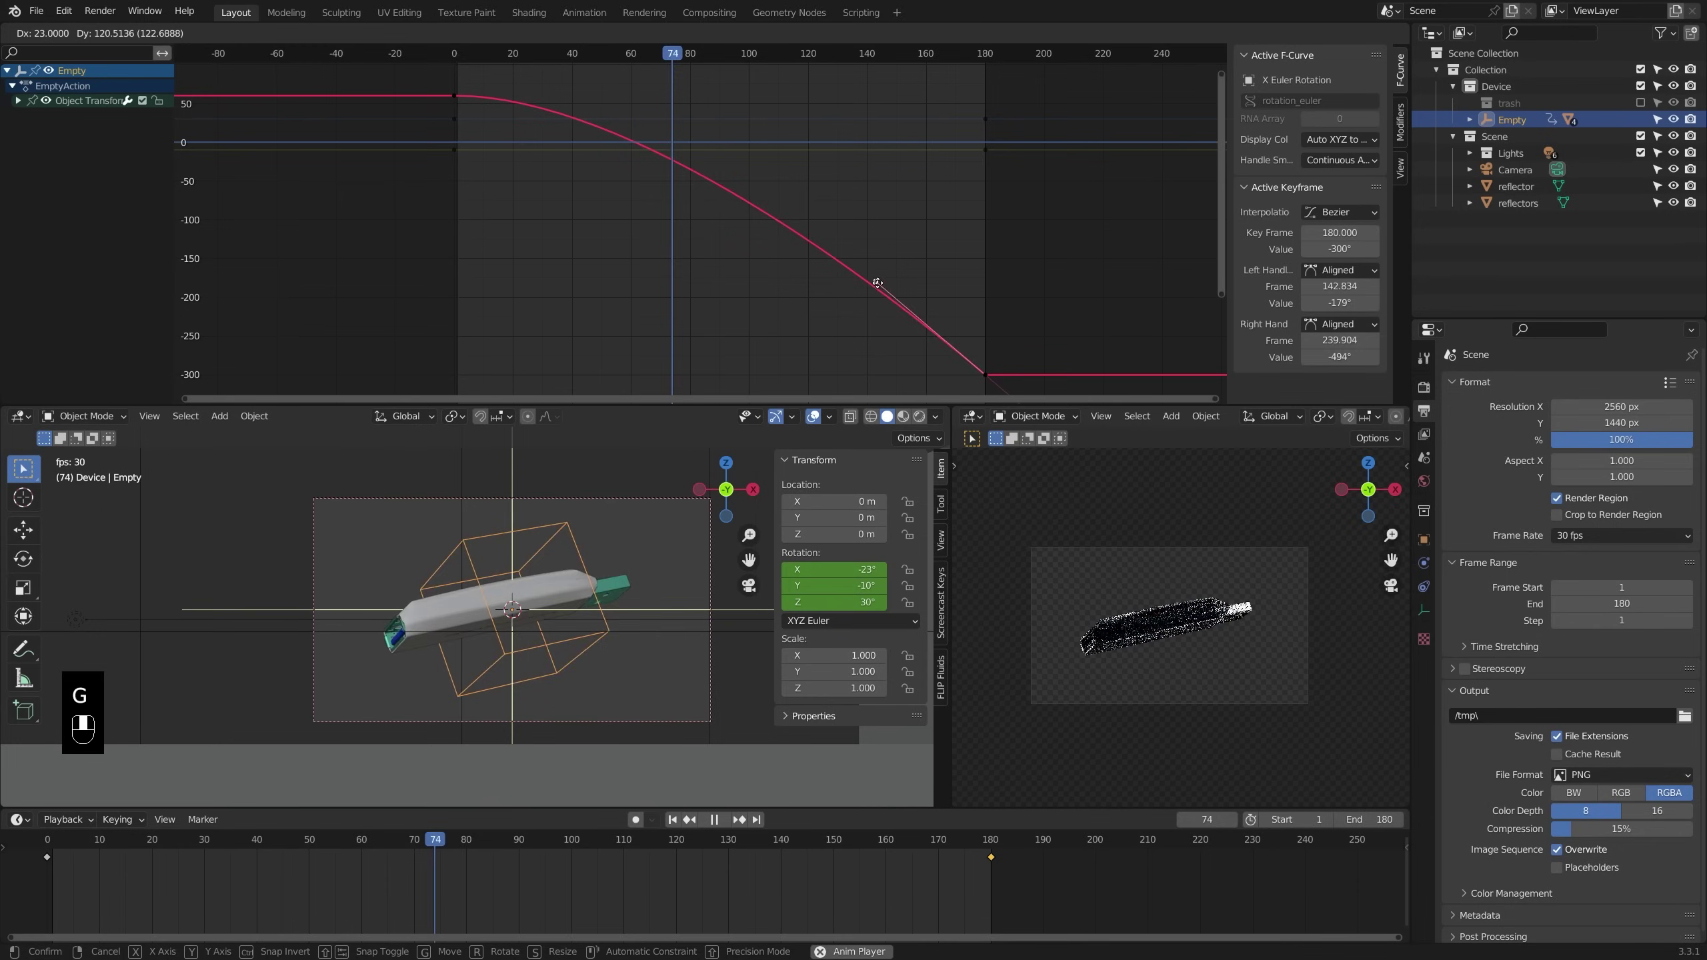
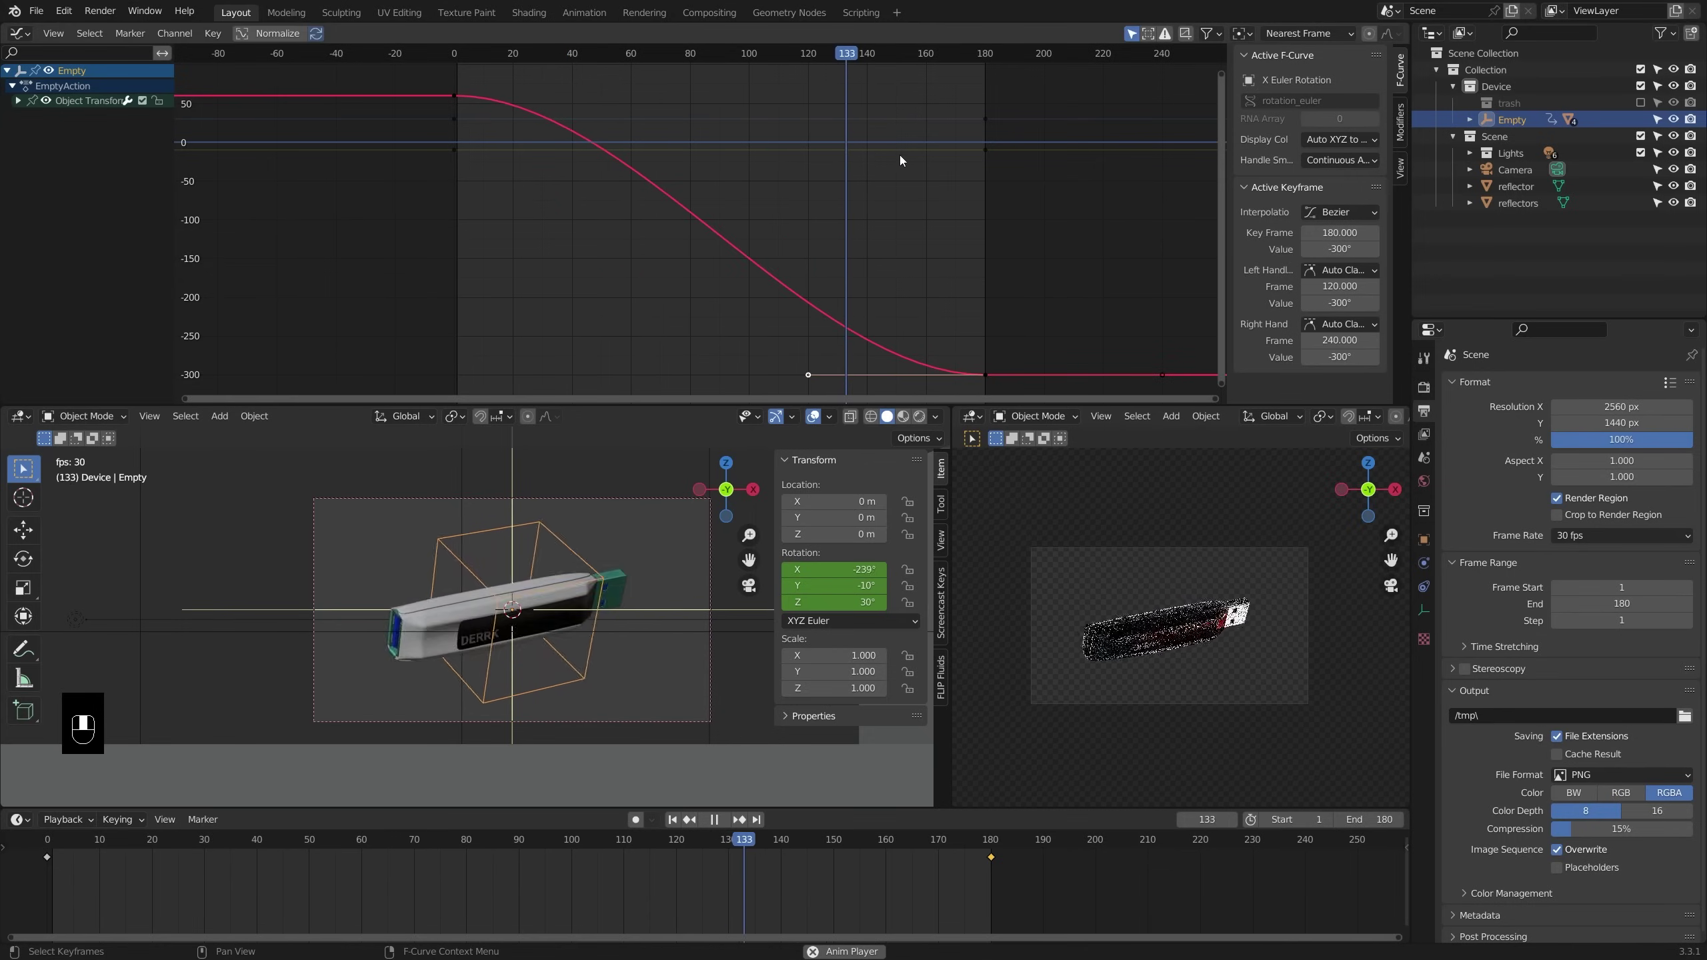
key("space")
Select the frame-0 X rotation keyframe and try rotating its Bezier handle for an eased start
left_click(994, 381)
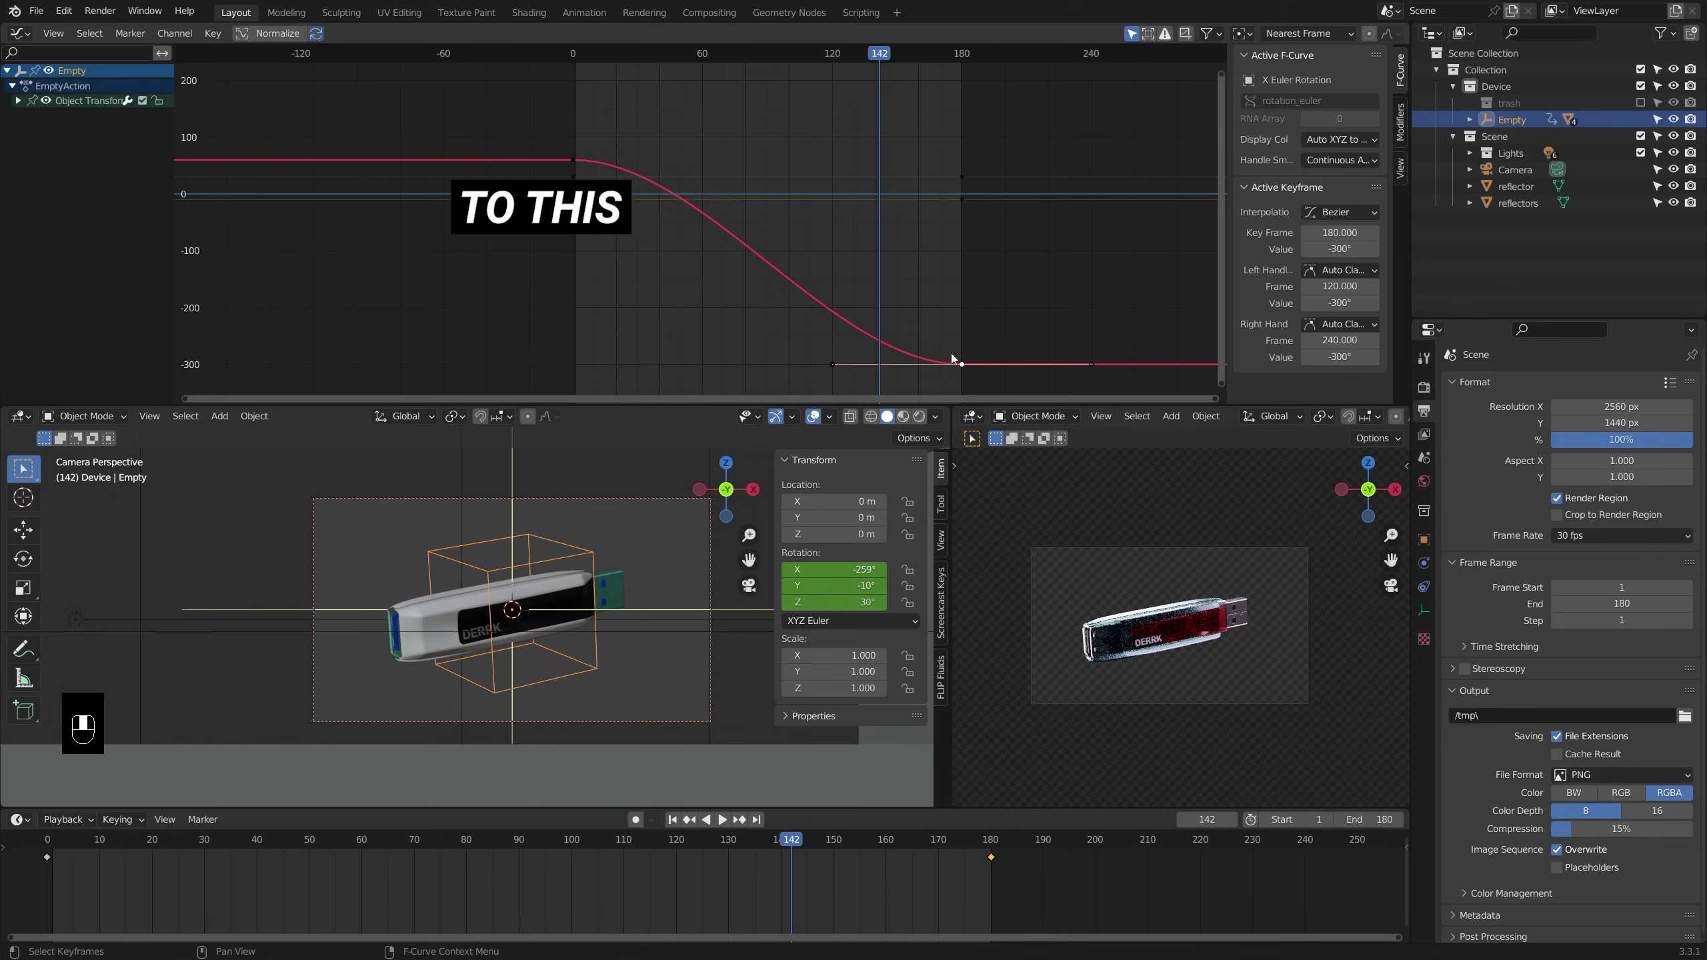
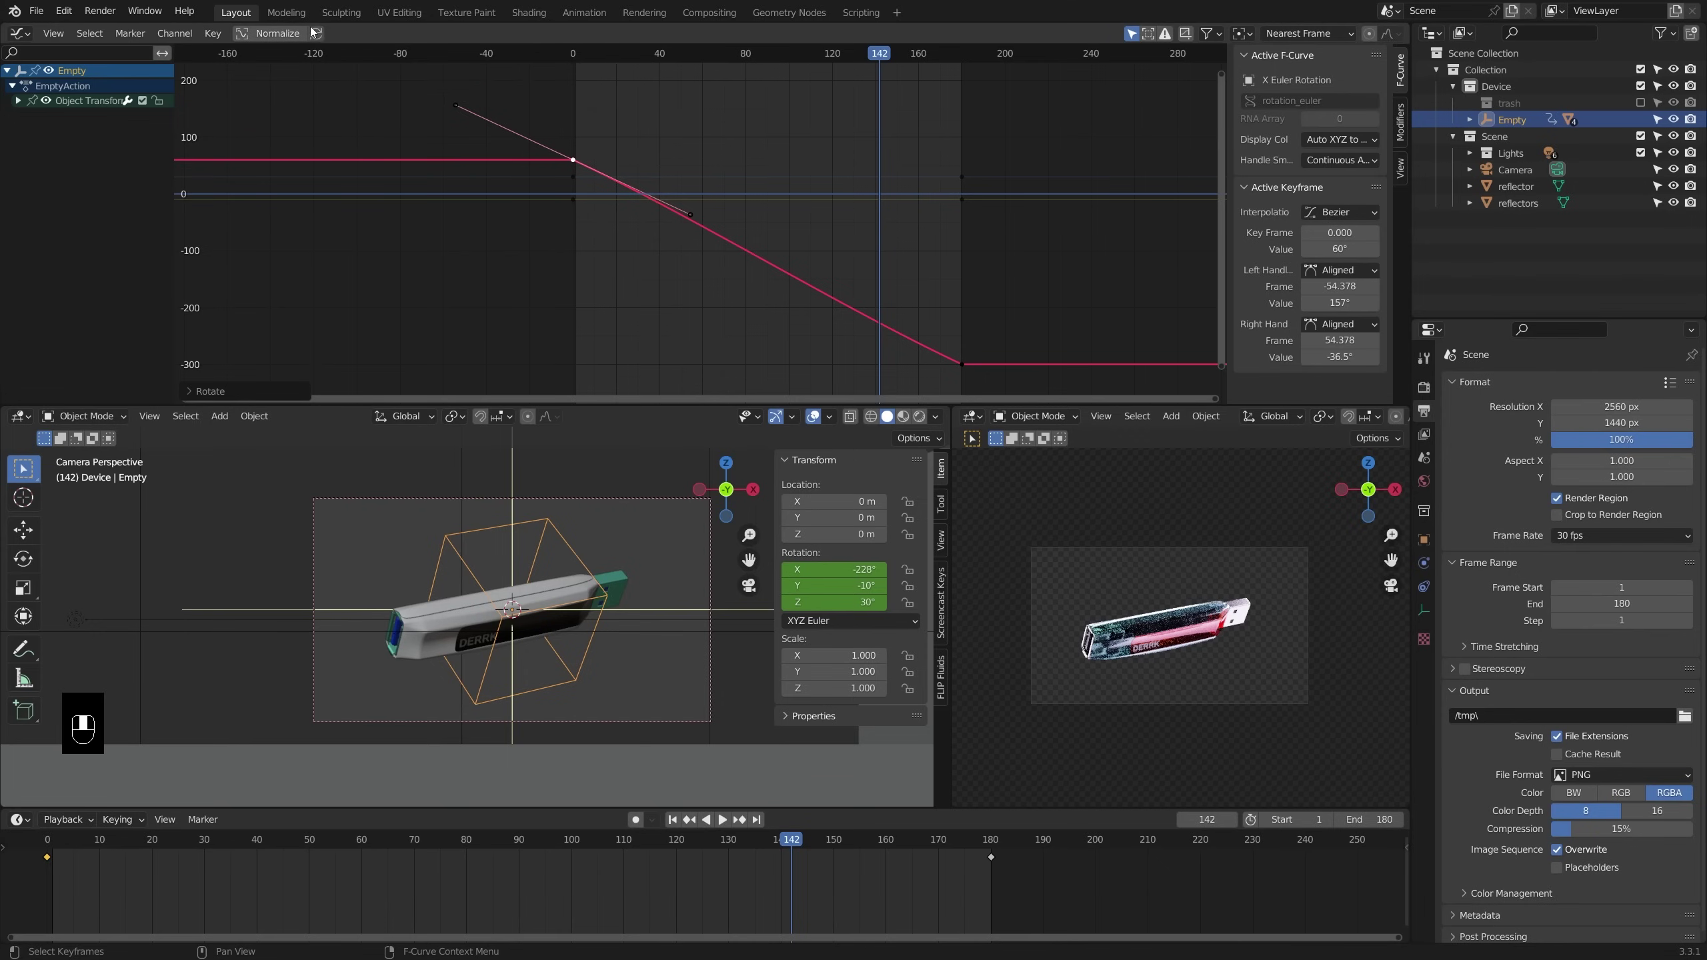
left_click(322, 38)
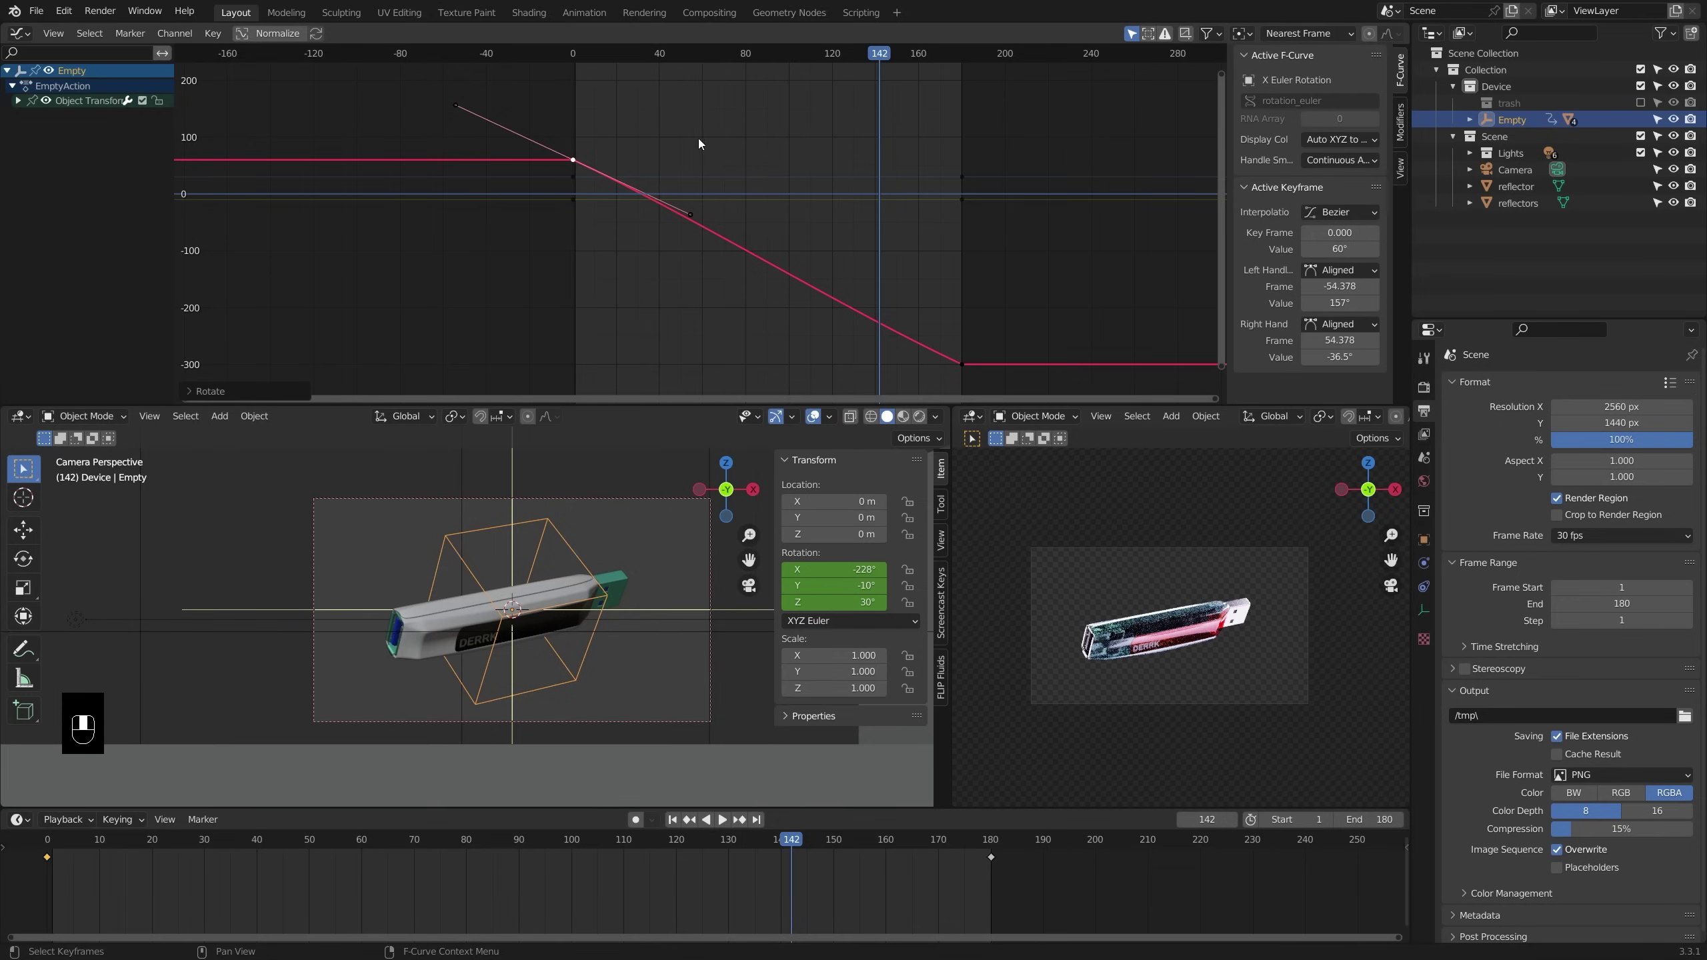
left_click(587, 165)
middle_click(586, 166)
left_click(586, 167)
key("r")
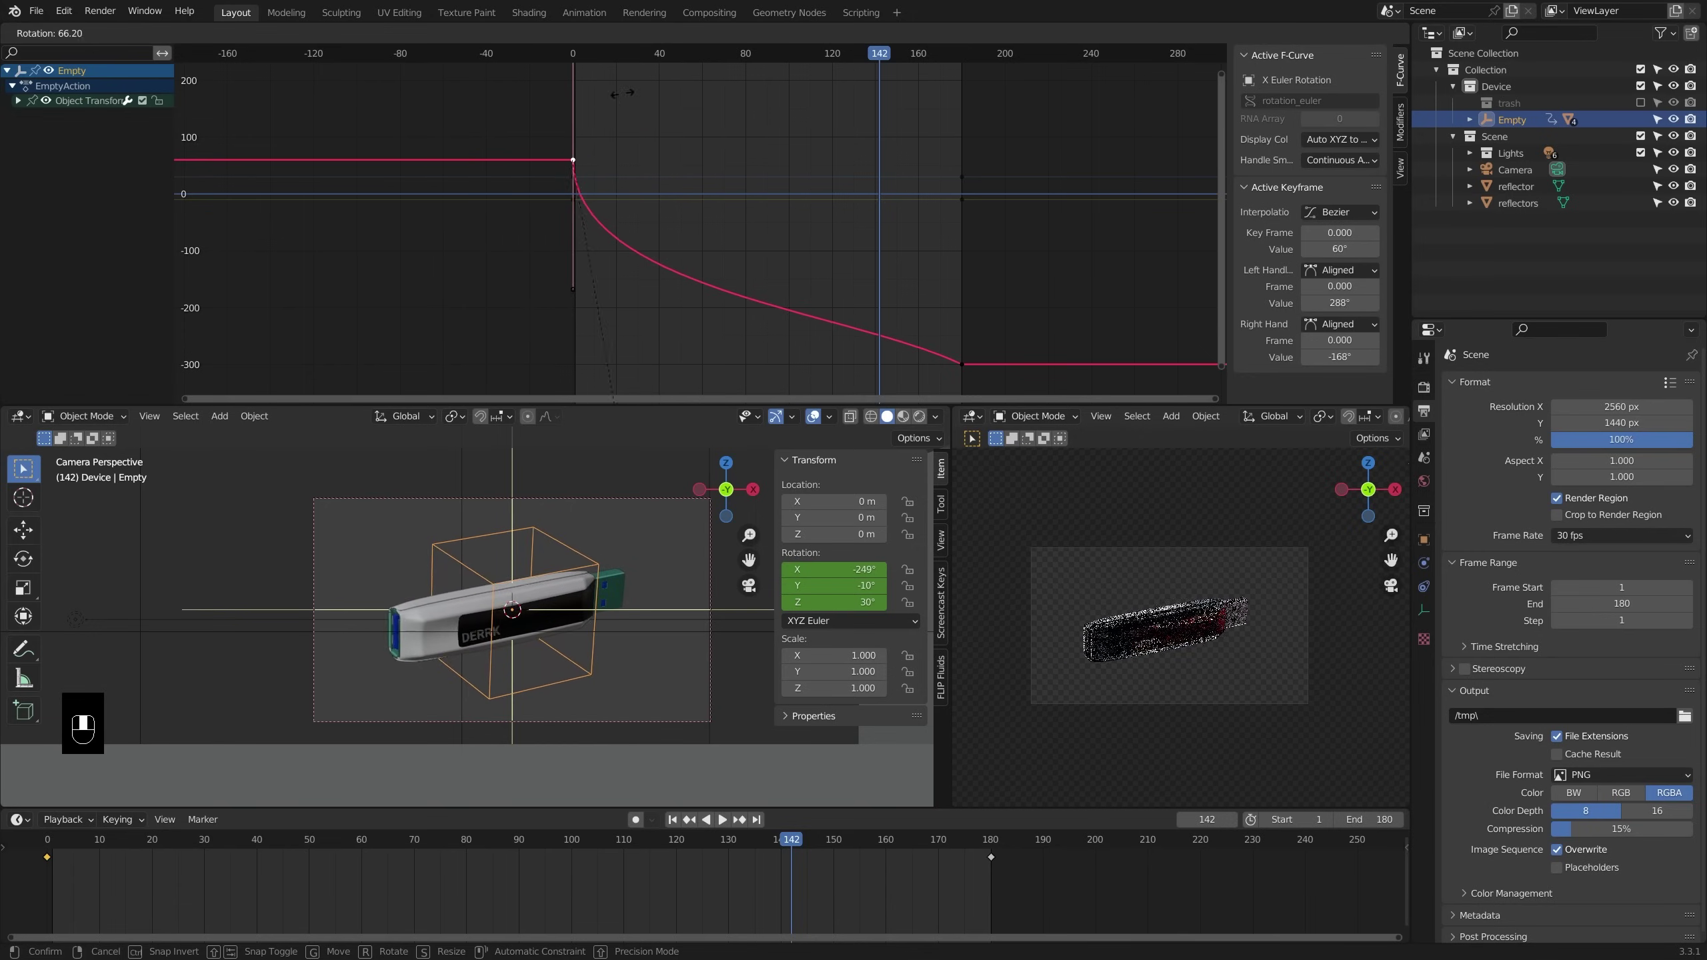
key("space")
Lengthen the frame-0 handle into a steadier descent to −300° and play back to check the spin
left_click_drag(963, 279, 941, 58)
left_click(941, 58)
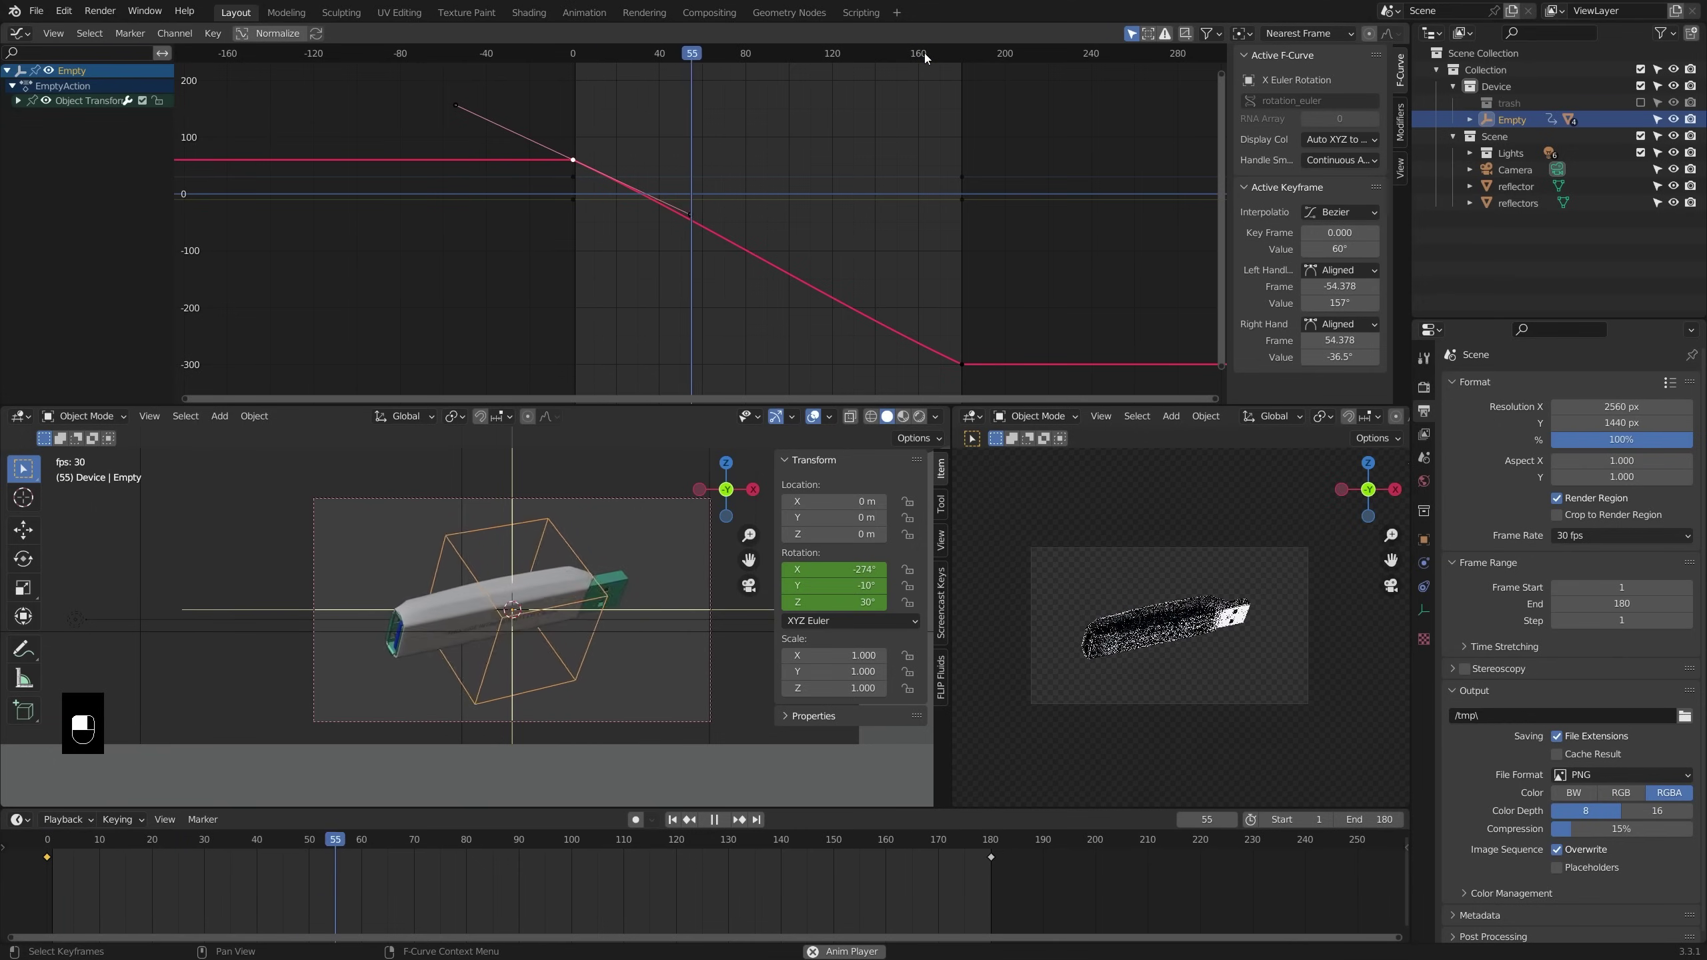
key("space")
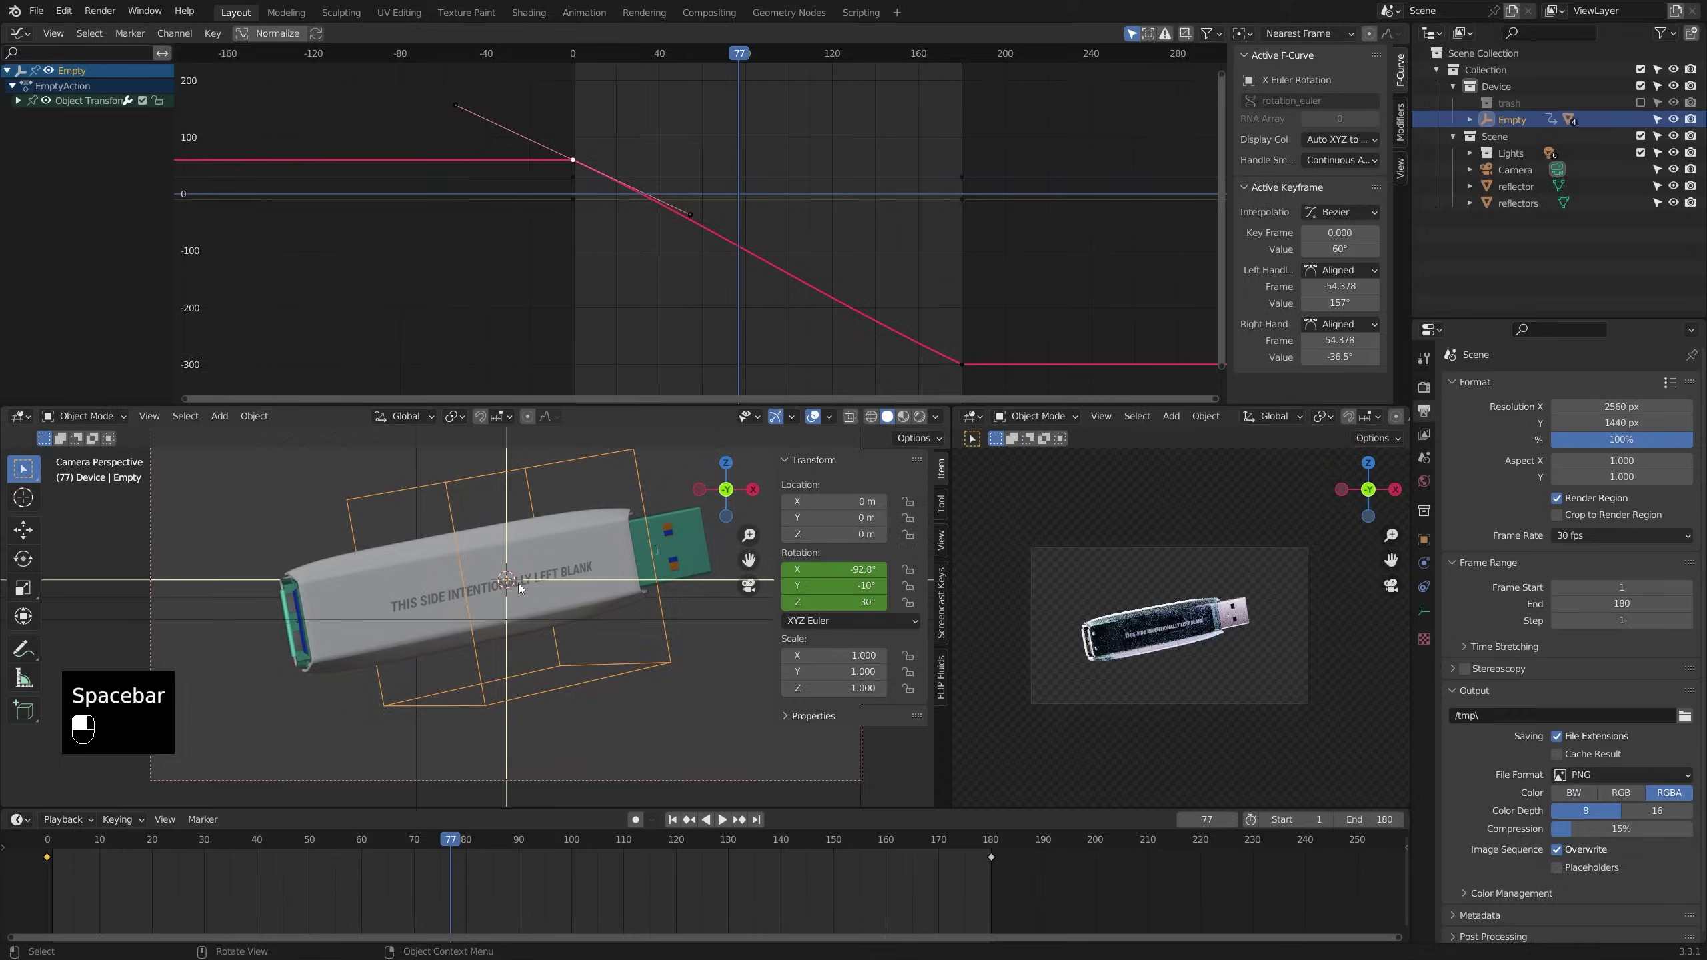
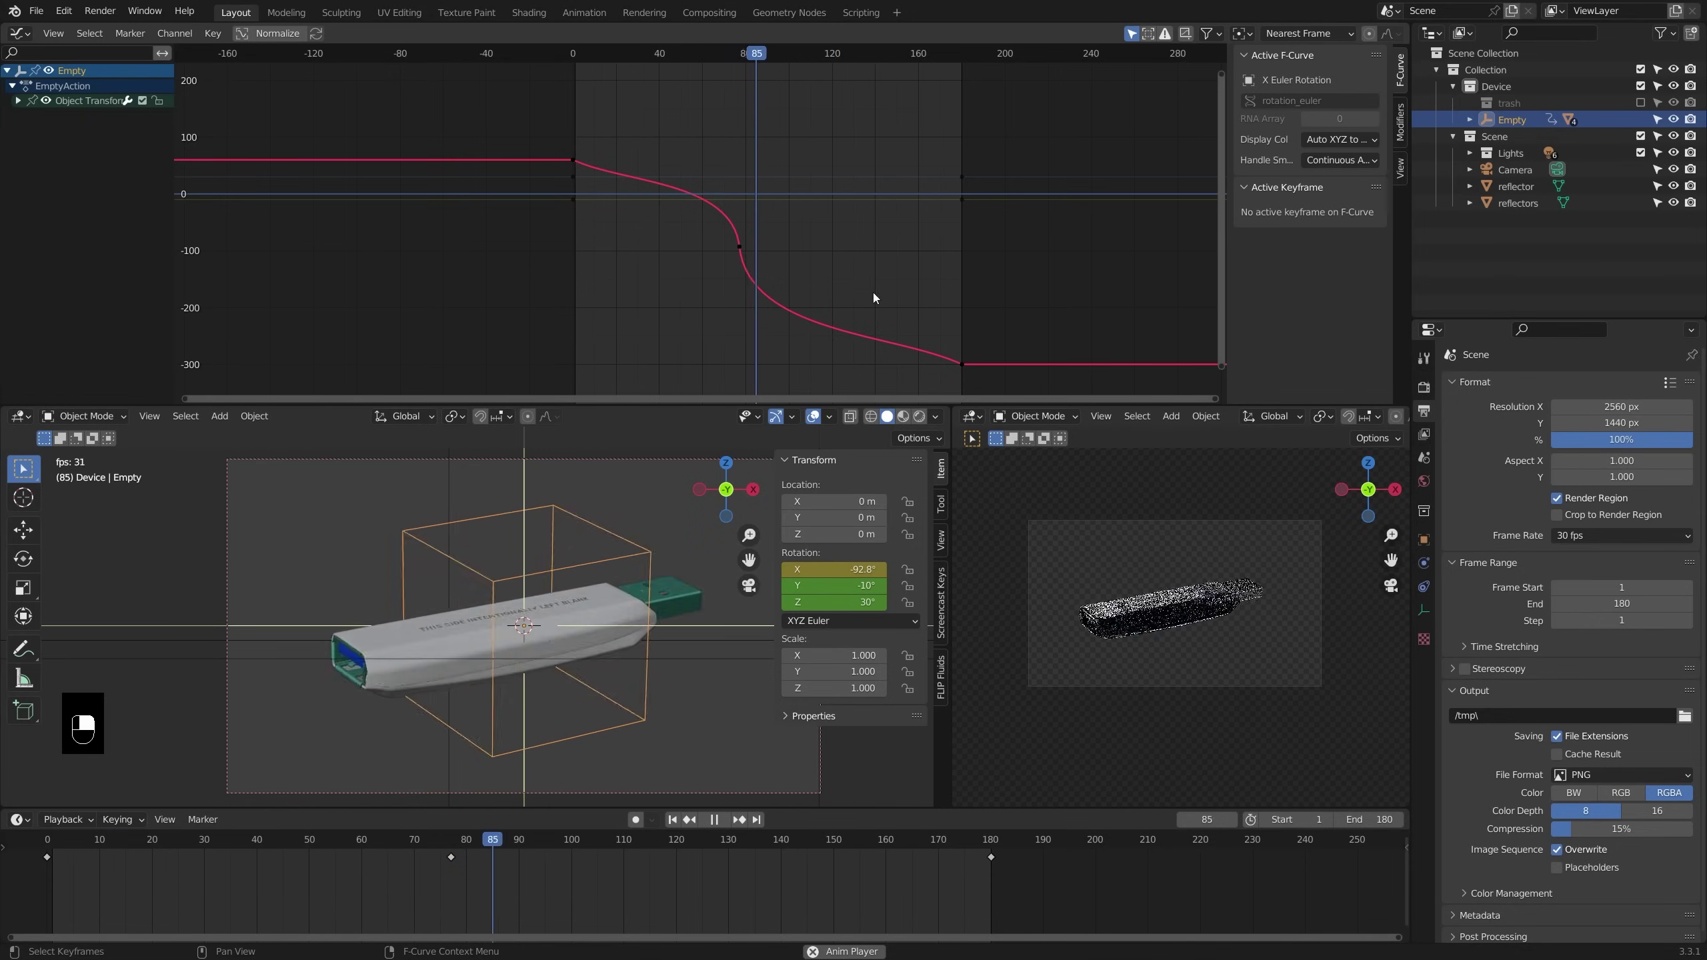
Tilt and scale the frame-180 X rotation handles to ease the finish into −300°
key("space")
middle_click(748, 250)
key("x")
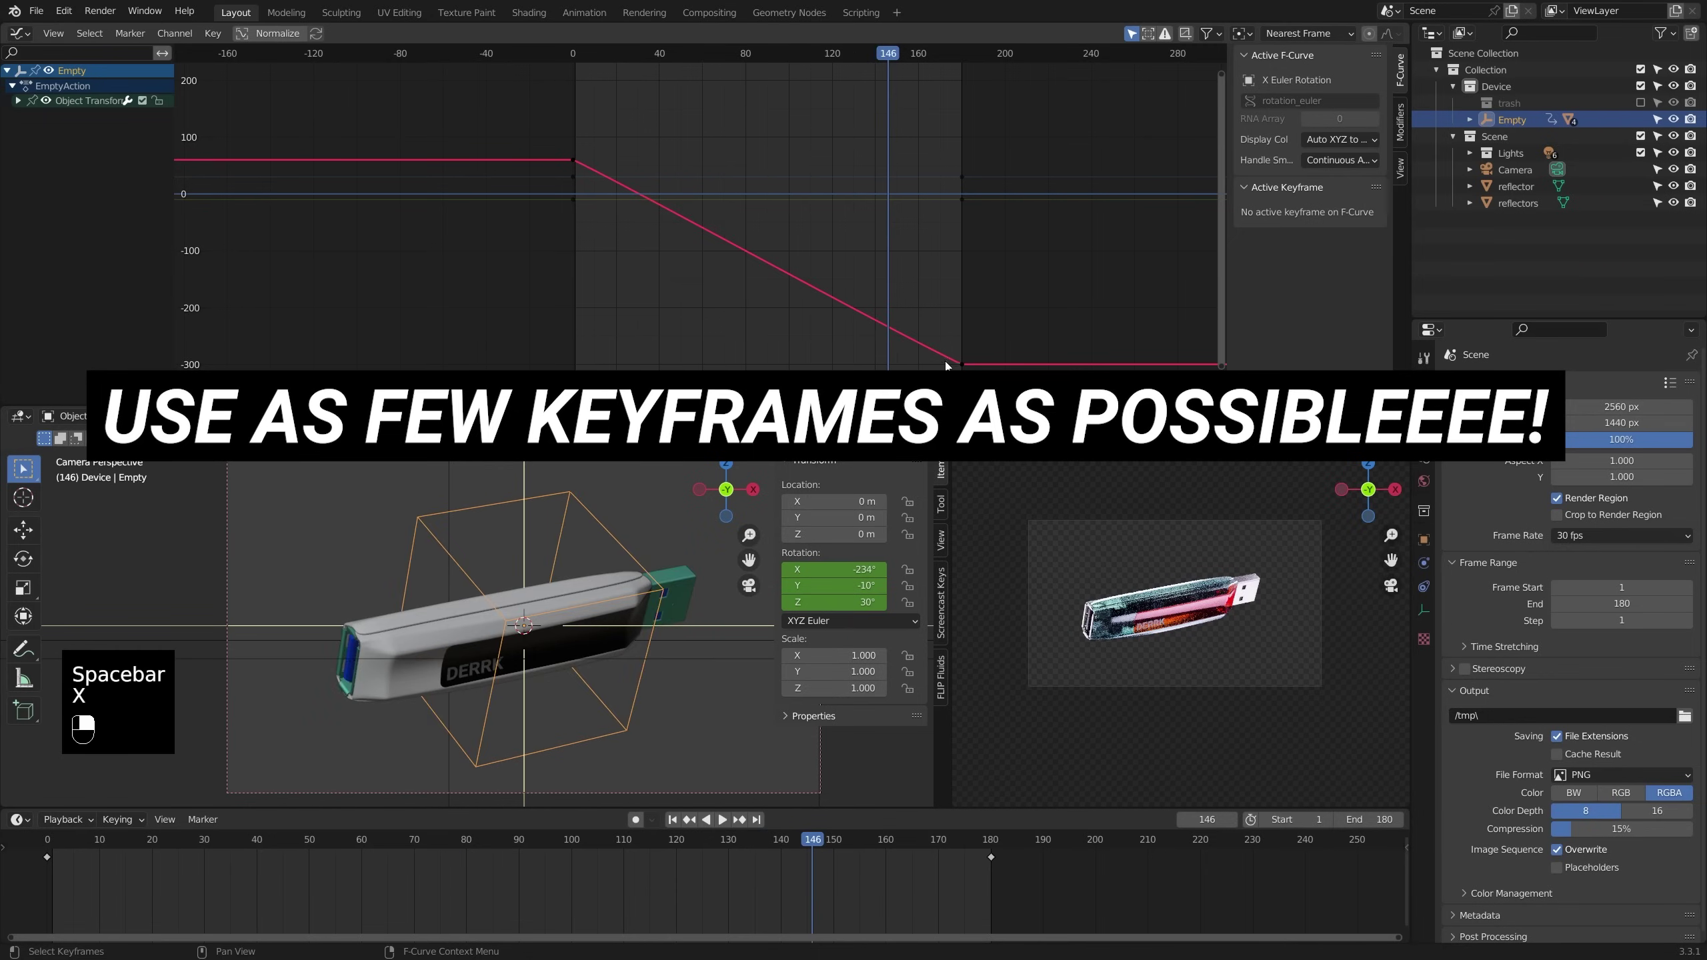
middle_click(964, 364)
key("r")
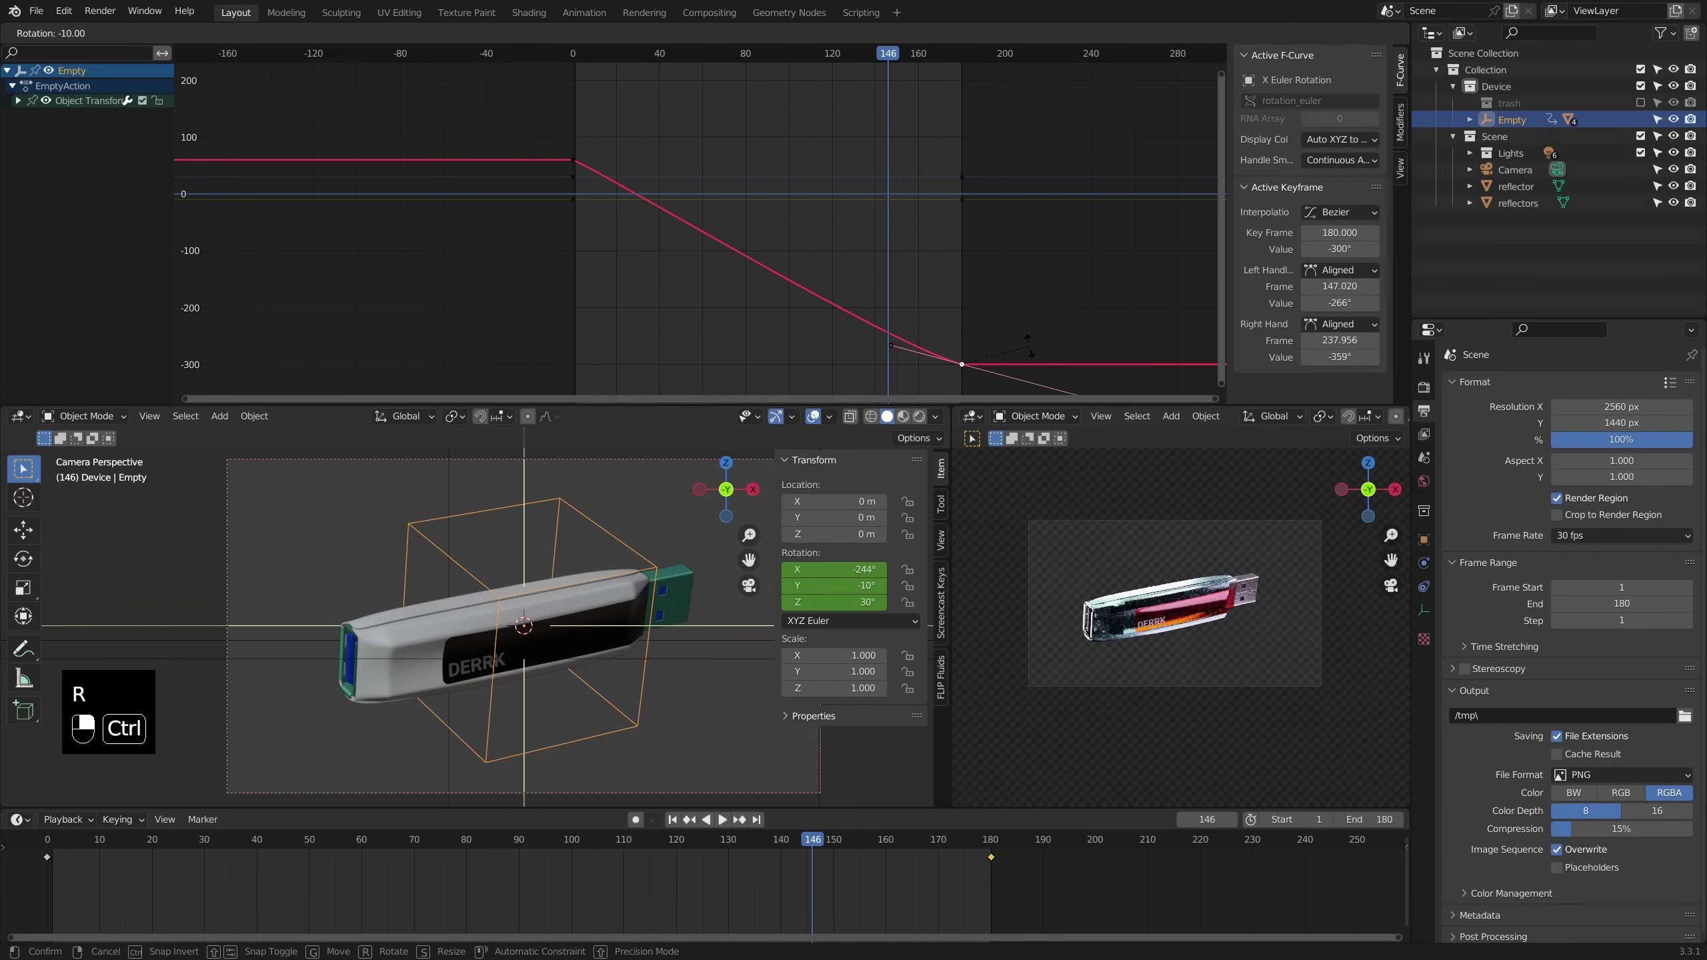
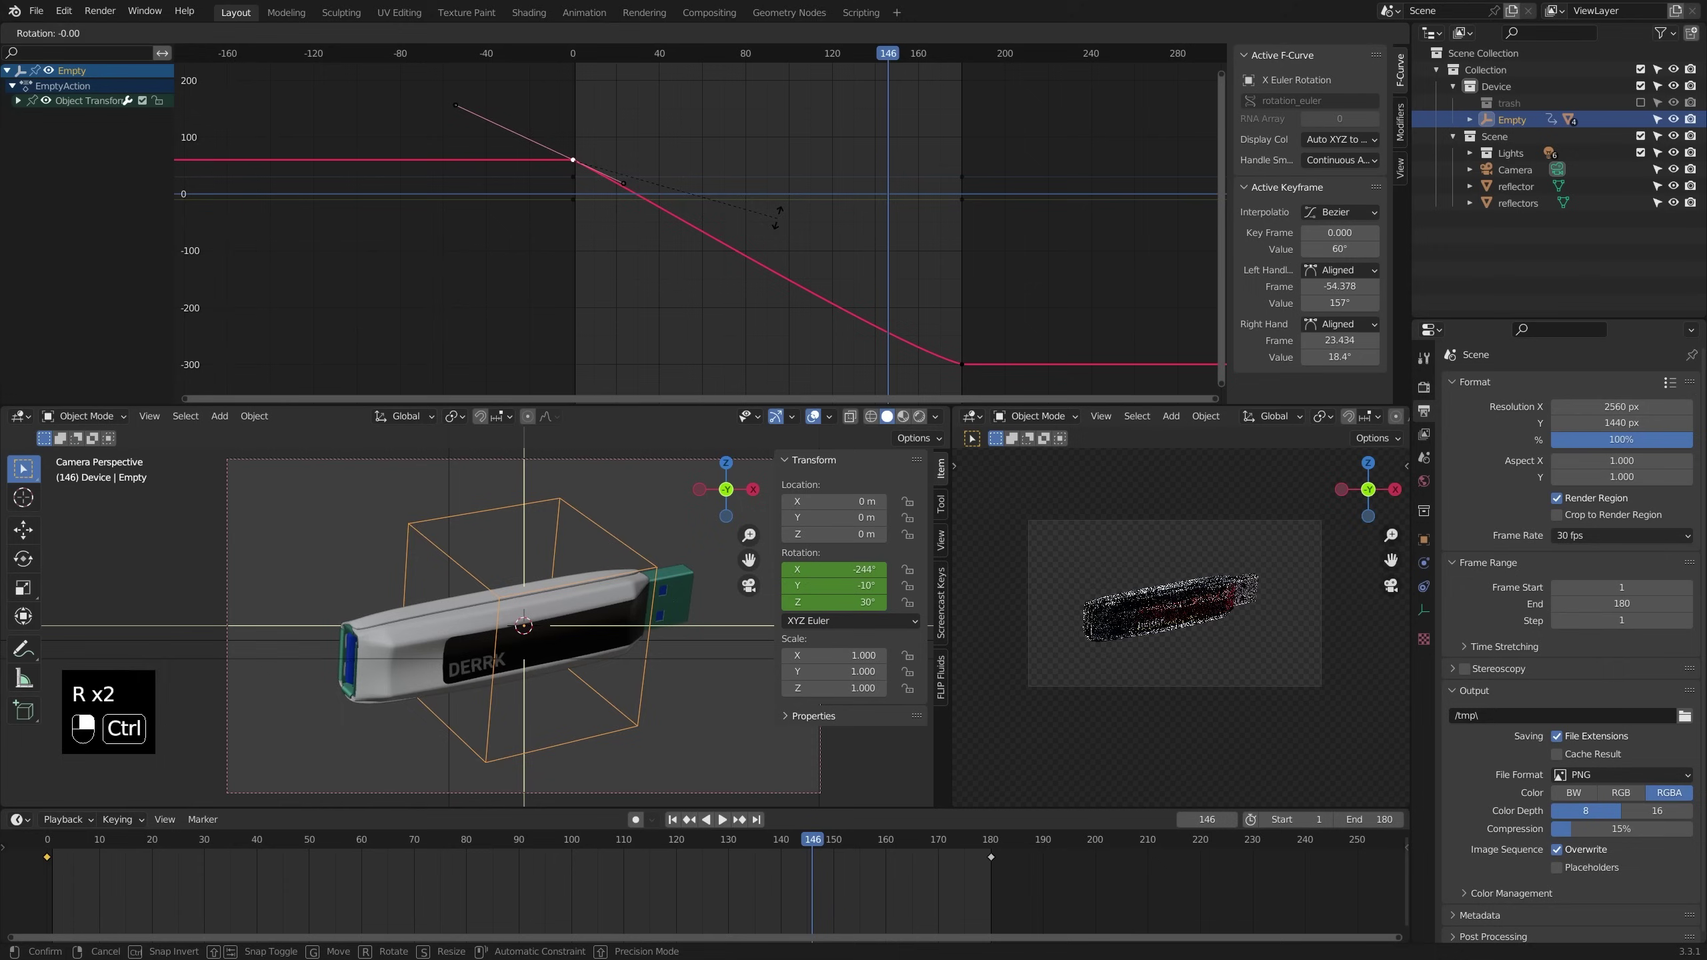
left_click(634, 178)
key("s")
Lengthen the end keyframe's left handle for a long, slow tail and play back the result
left_click(972, 372)
left_click(897, 351)
key("s")
left_click_drag(897, 350, 602, 63)
key("space")
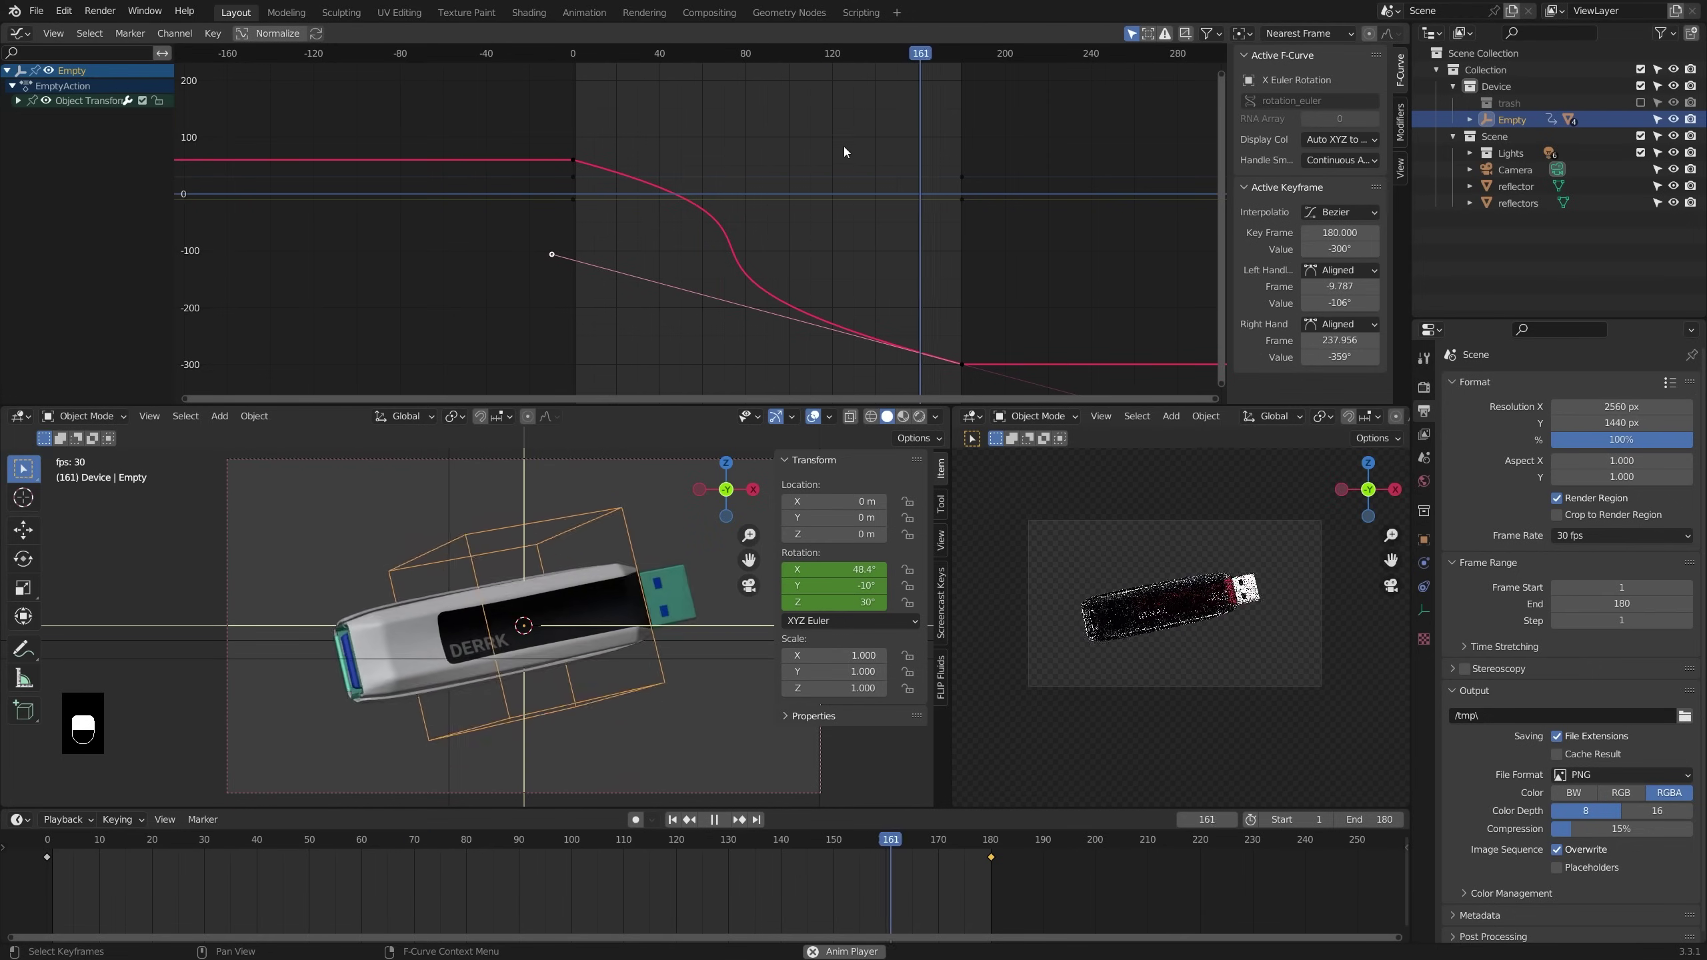
Switch the Graph Editor to the Y Euler Rotation curve and resume playback
left_click(963, 187)
middle_click(962, 187)
right_click(962, 188)
key("space")
Bend the Y rotation curve into a gentle S-shaped wave between the −10° keyframes at frames 0 and 180
middle_click(969, 185)
middle_click(968, 200)
middle_click(965, 181)
left_click_drag(577, 183, 582, 205)
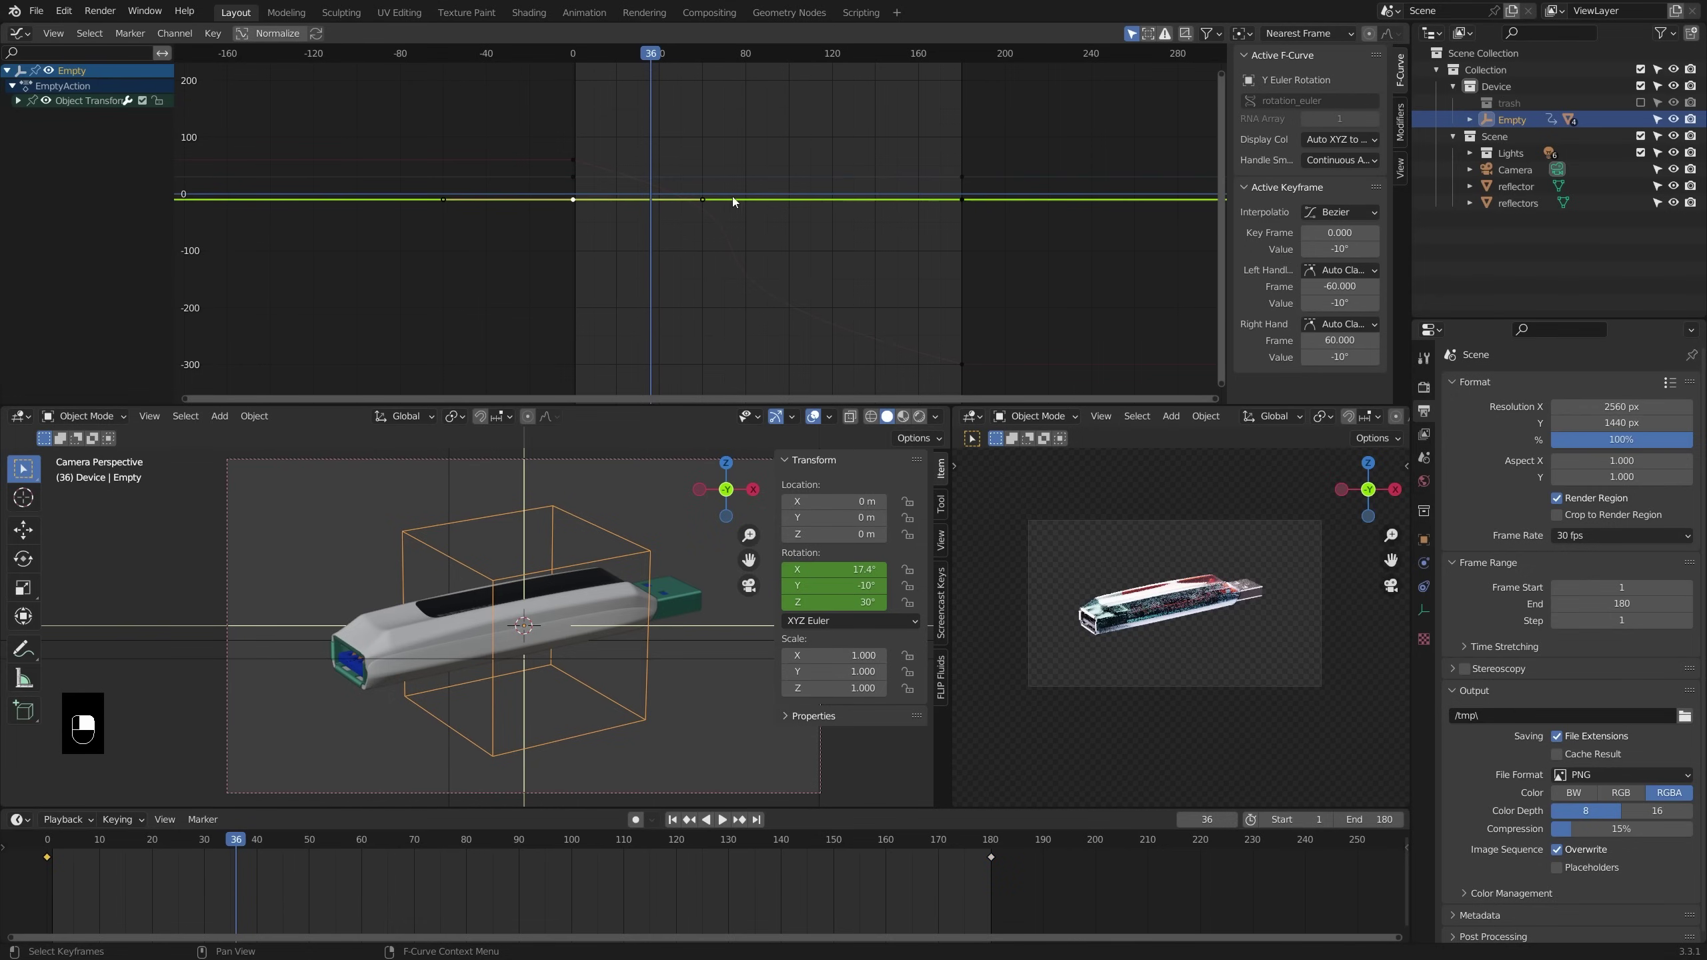
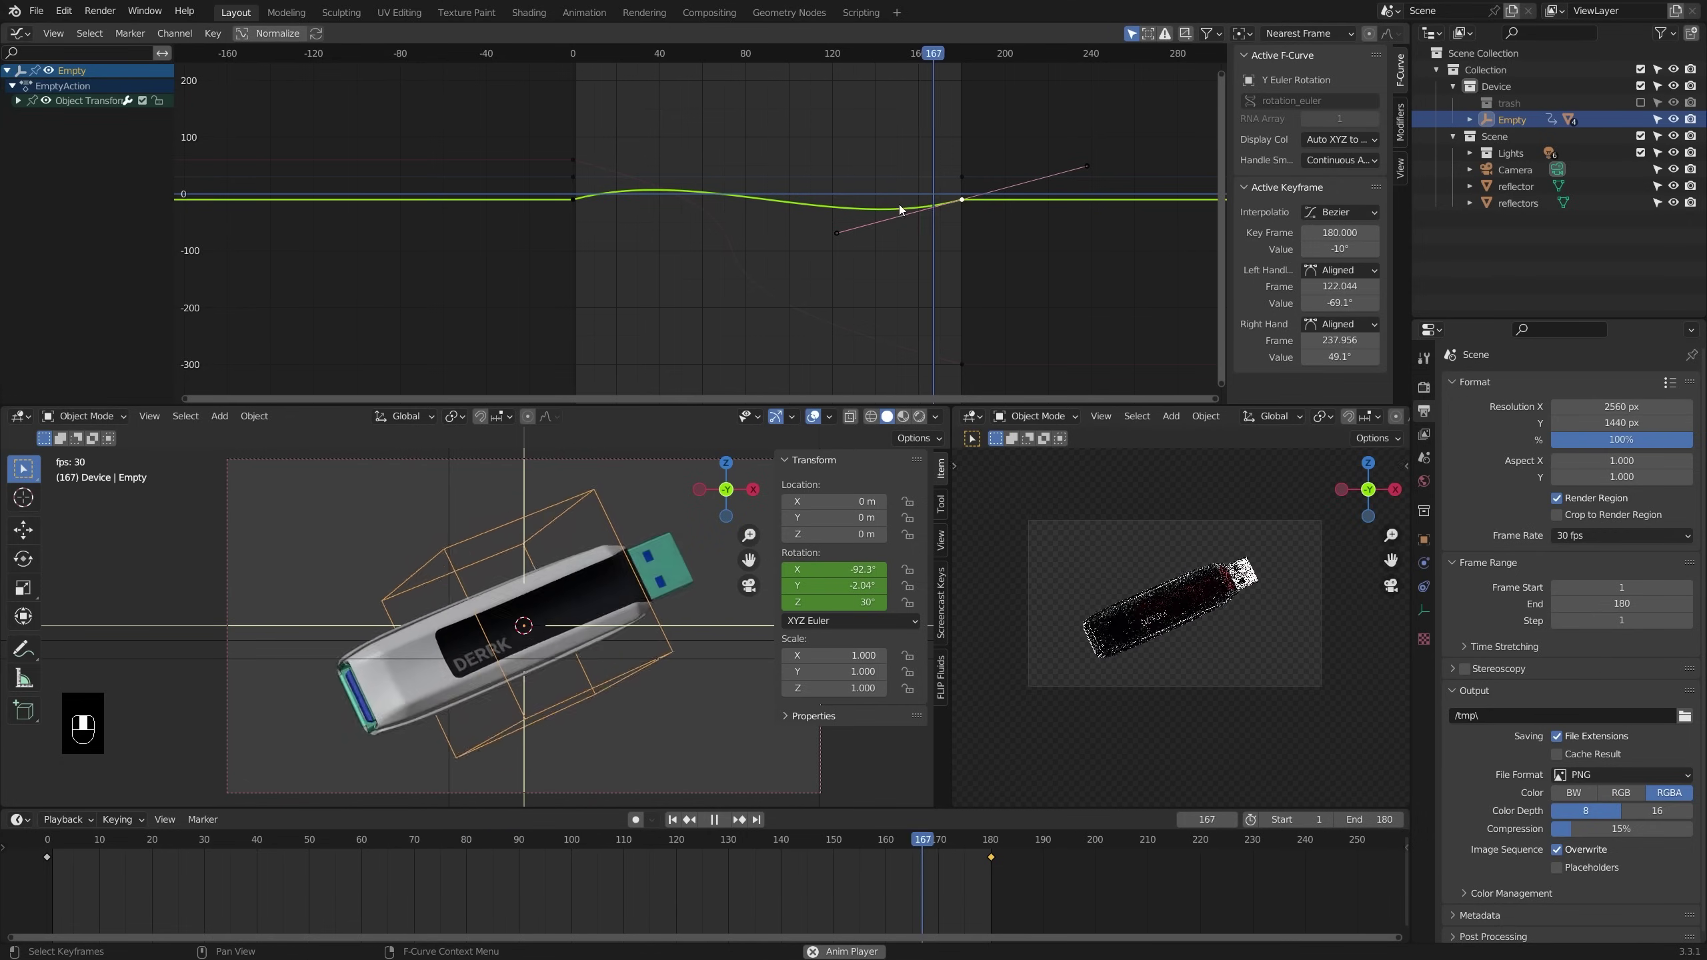
left_click(881, 197)
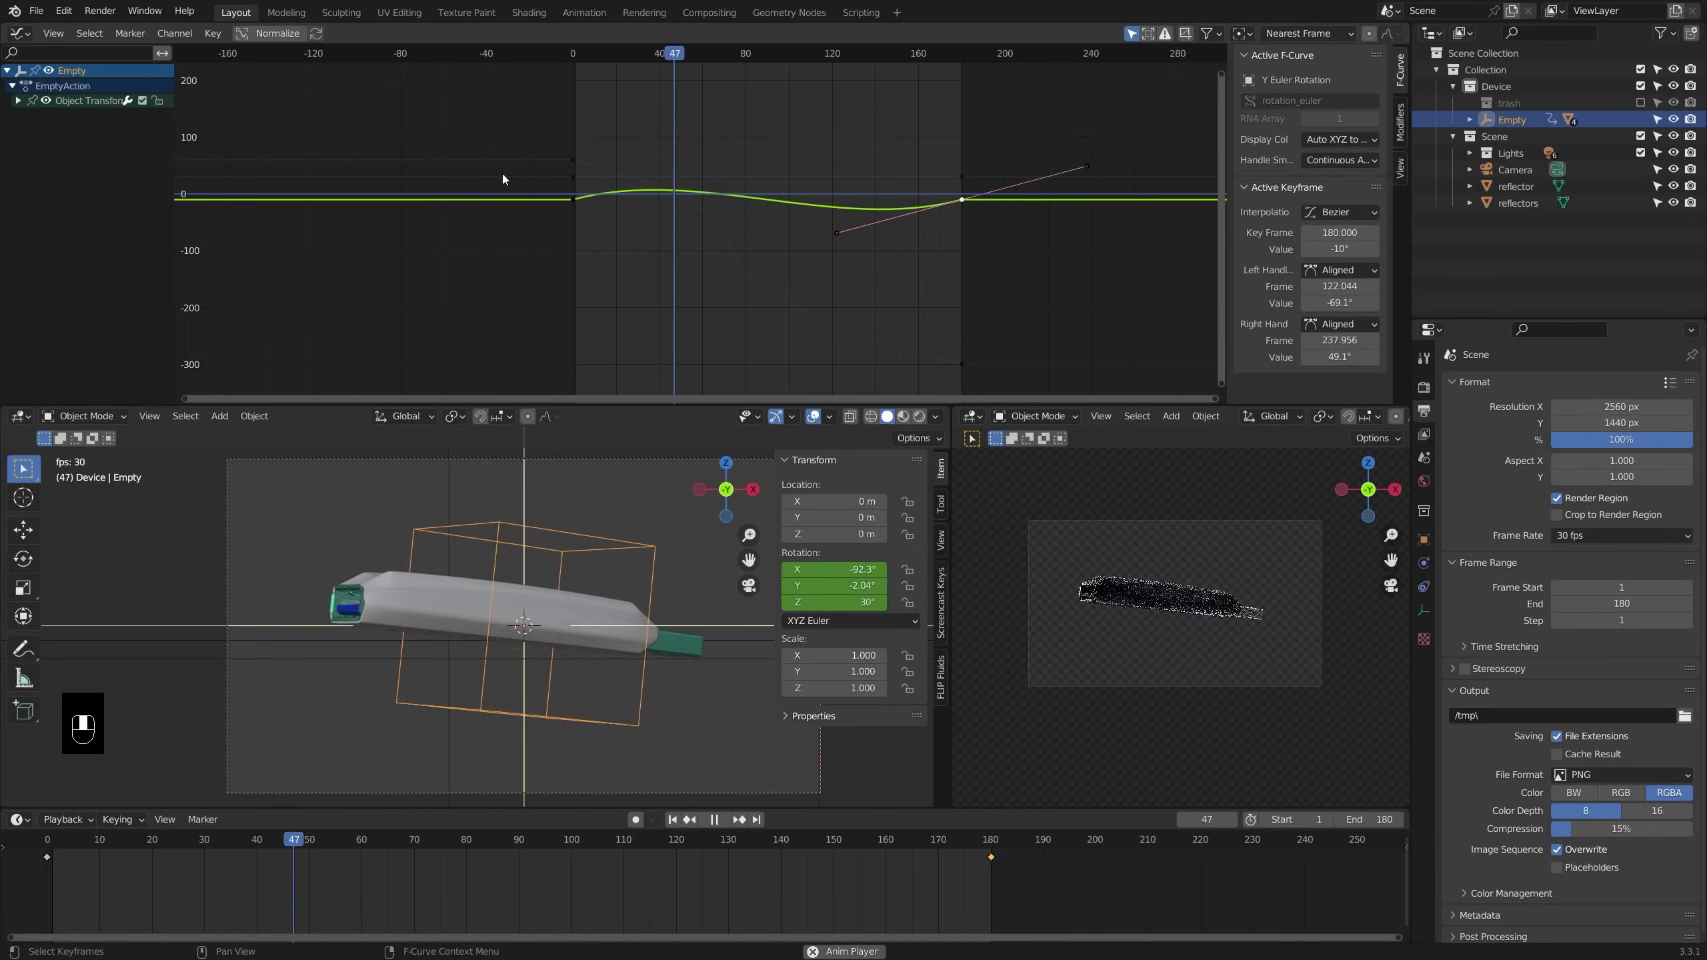
left_click(22, 104)
left_click_drag(22, 104, 60, 138)
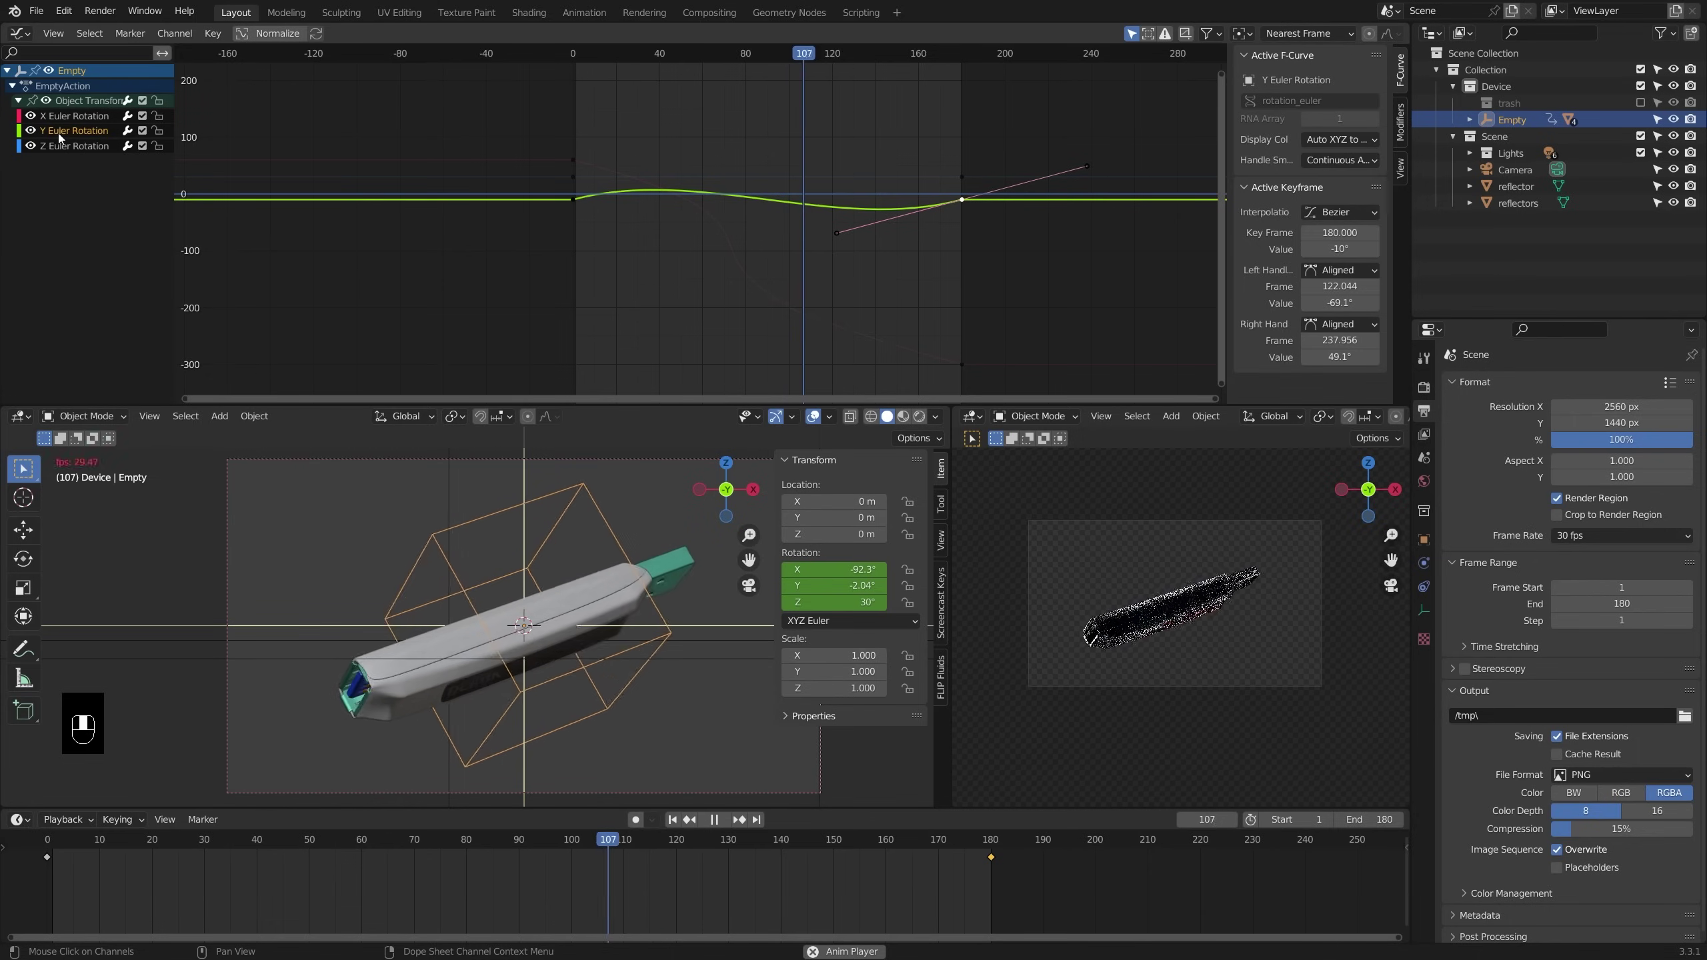
Select both Y rotation keyframes and scale their handles vertically to soften the wobble
left_click(379, 192)
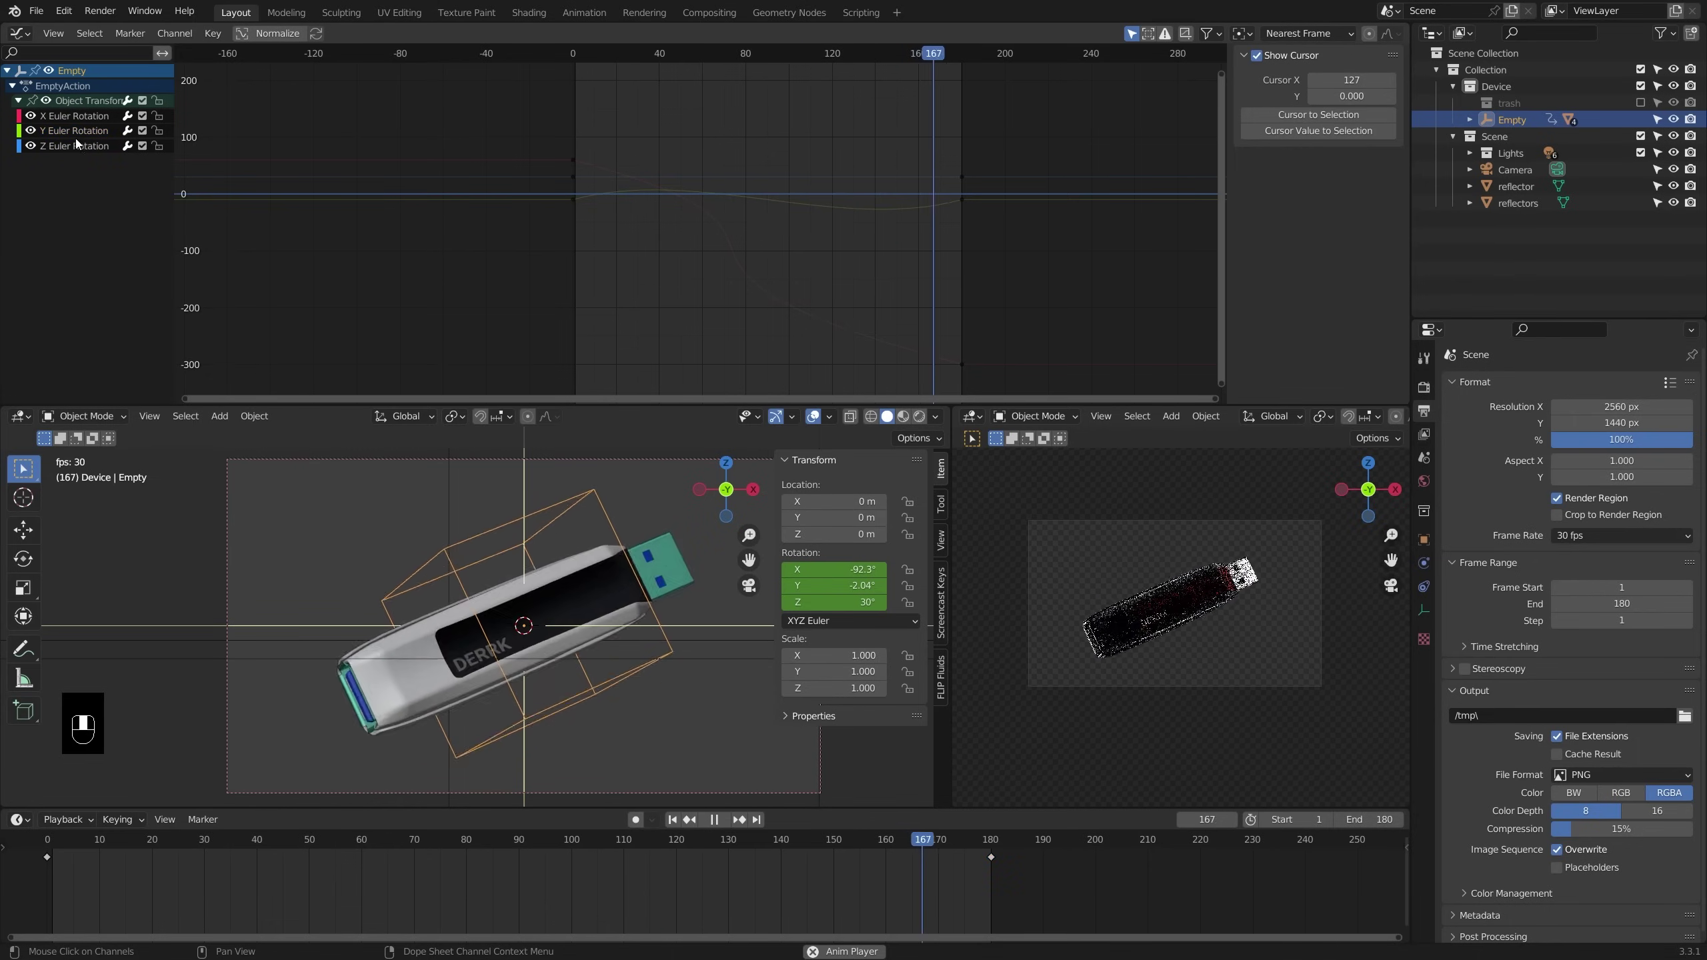
double_click(80, 137)
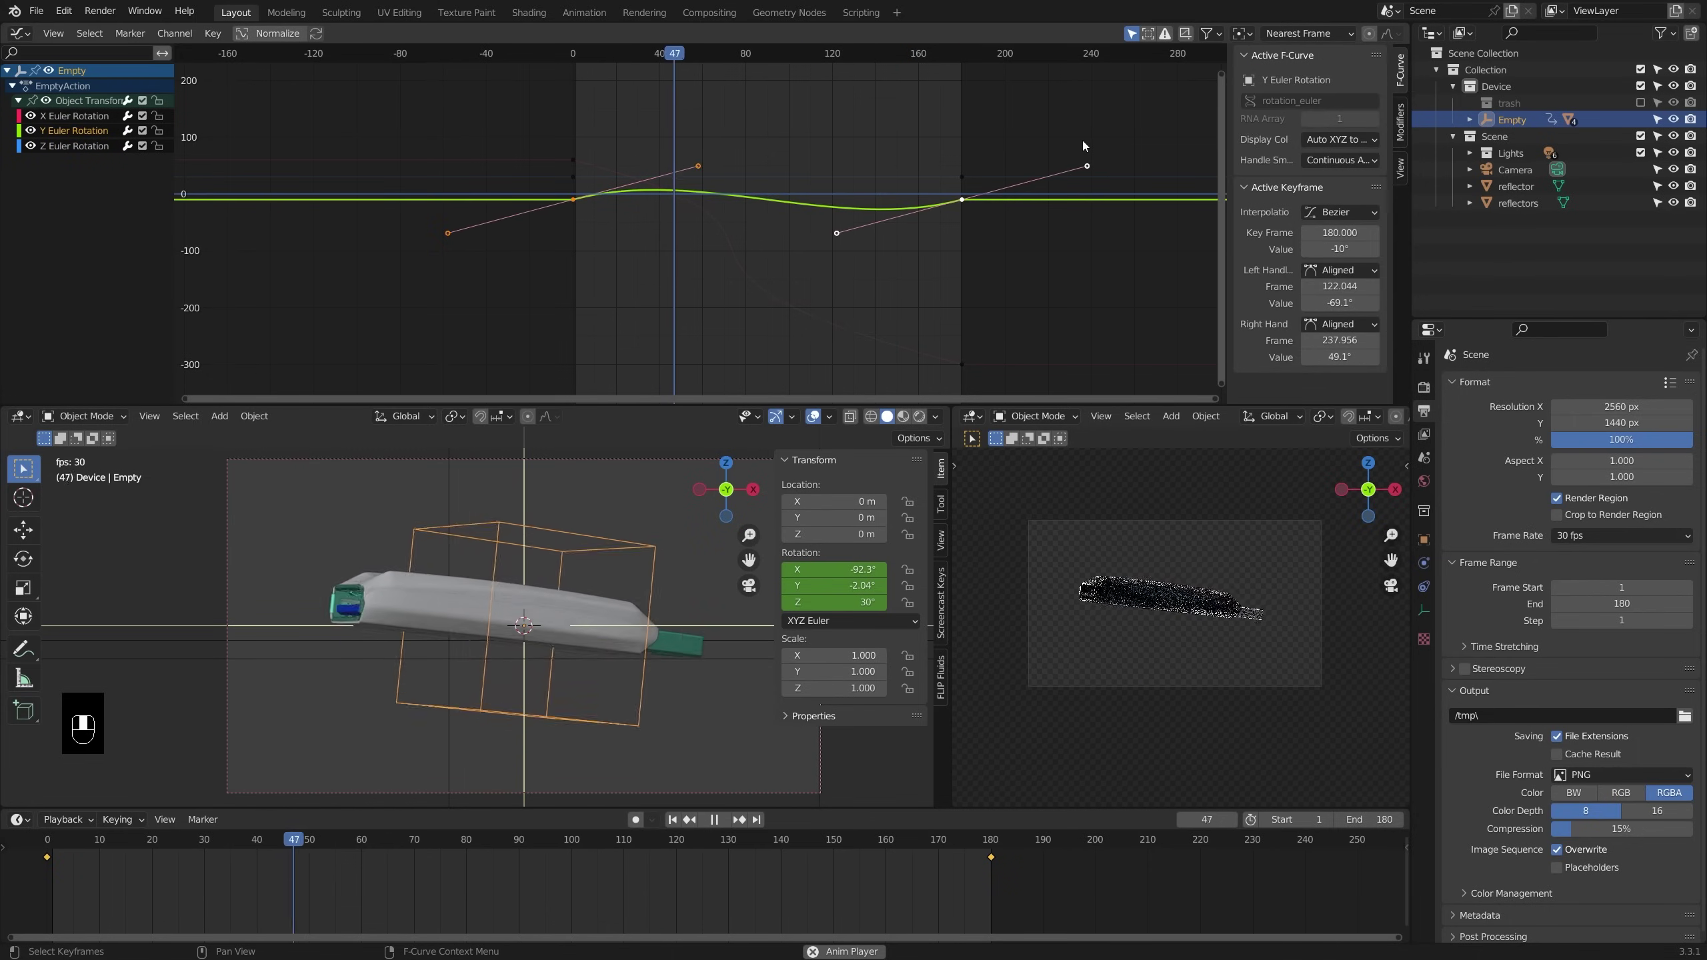
key("s")
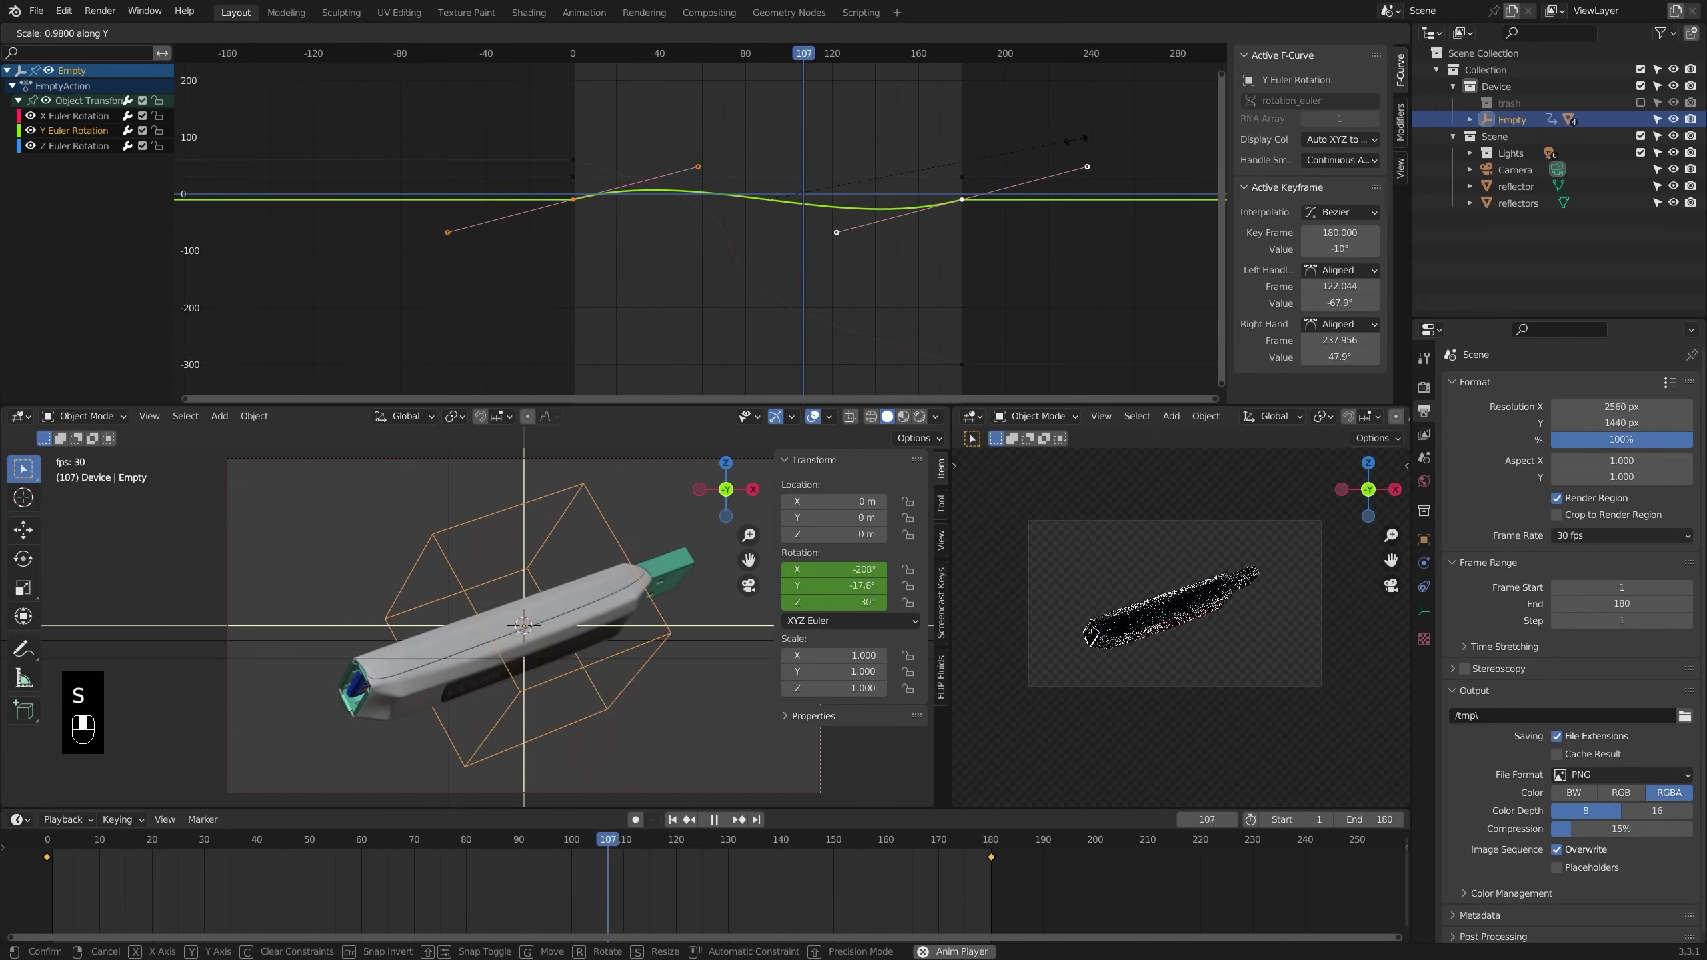
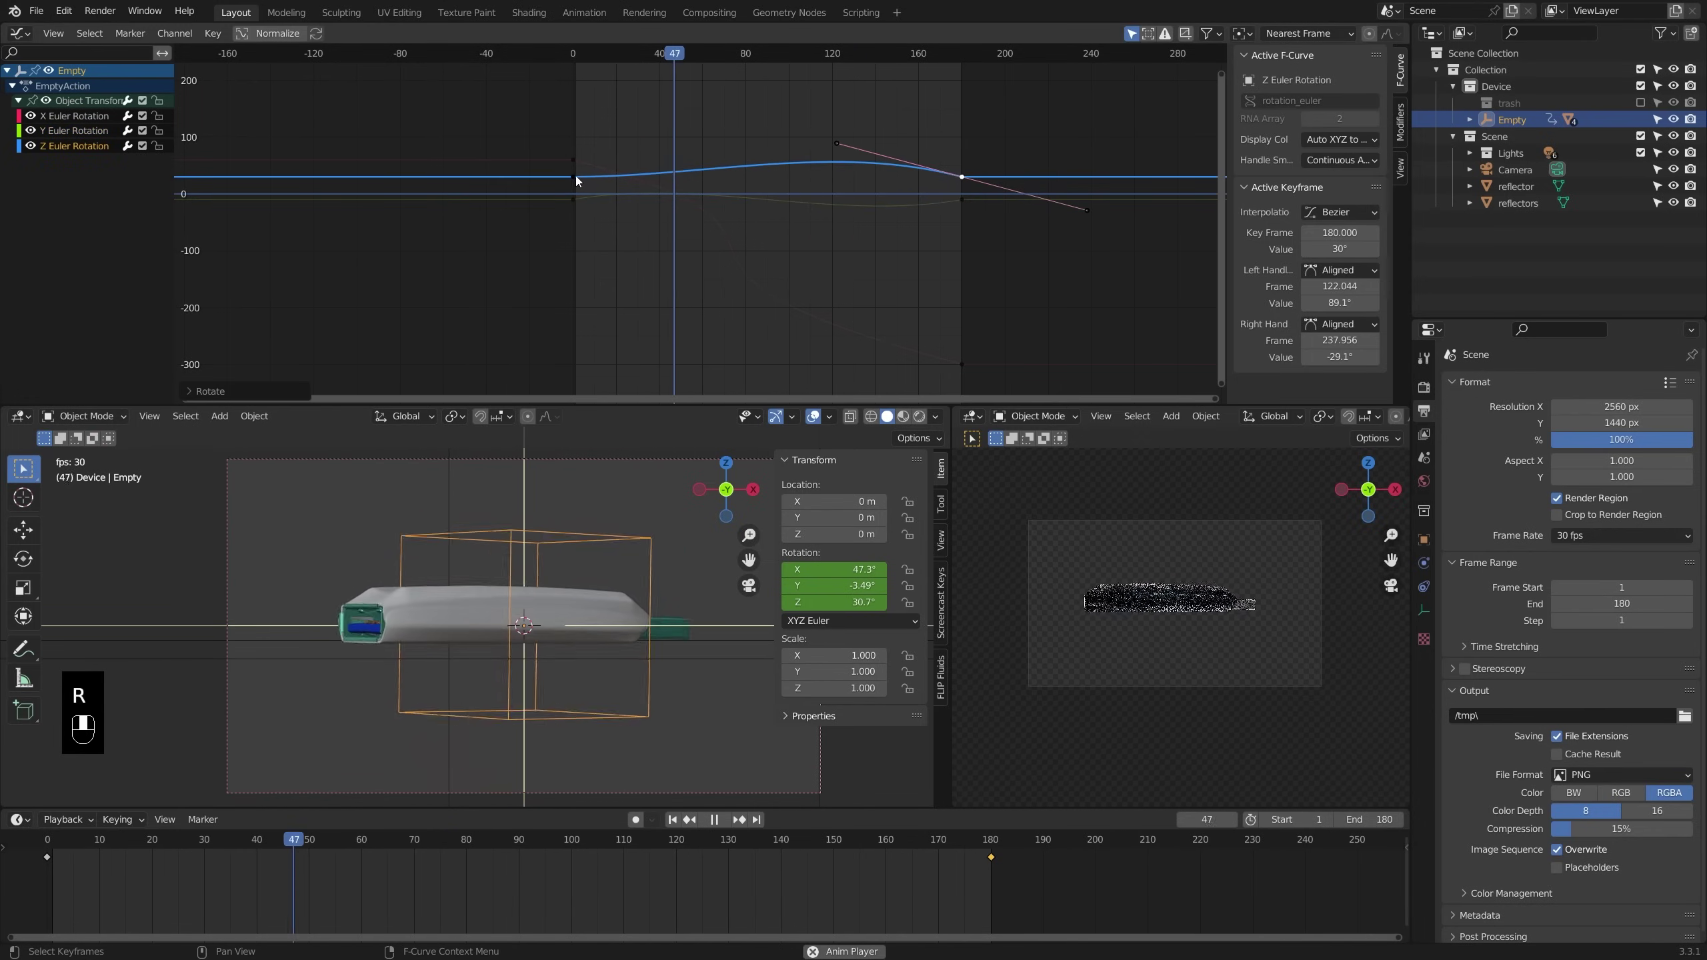
Tilt the first Z keyframe's handles into a subtle wave, nudge the keys, then deselect everything
left_click(579, 181)
key("r")
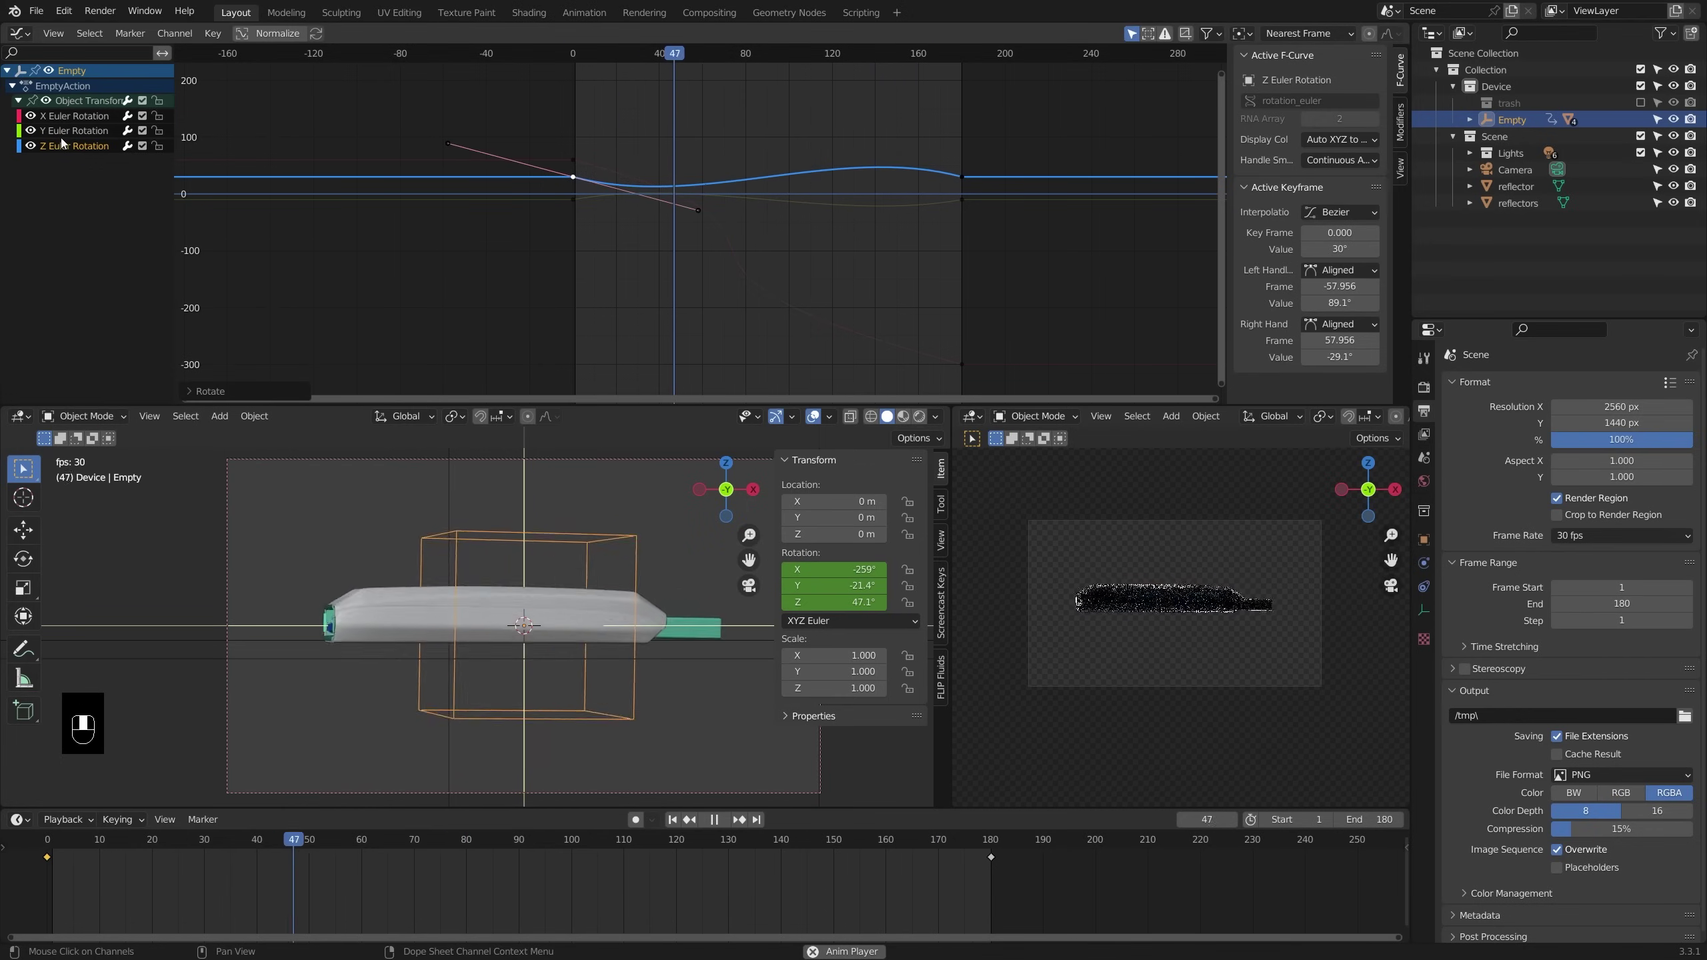
double_click(68, 139)
key("g")
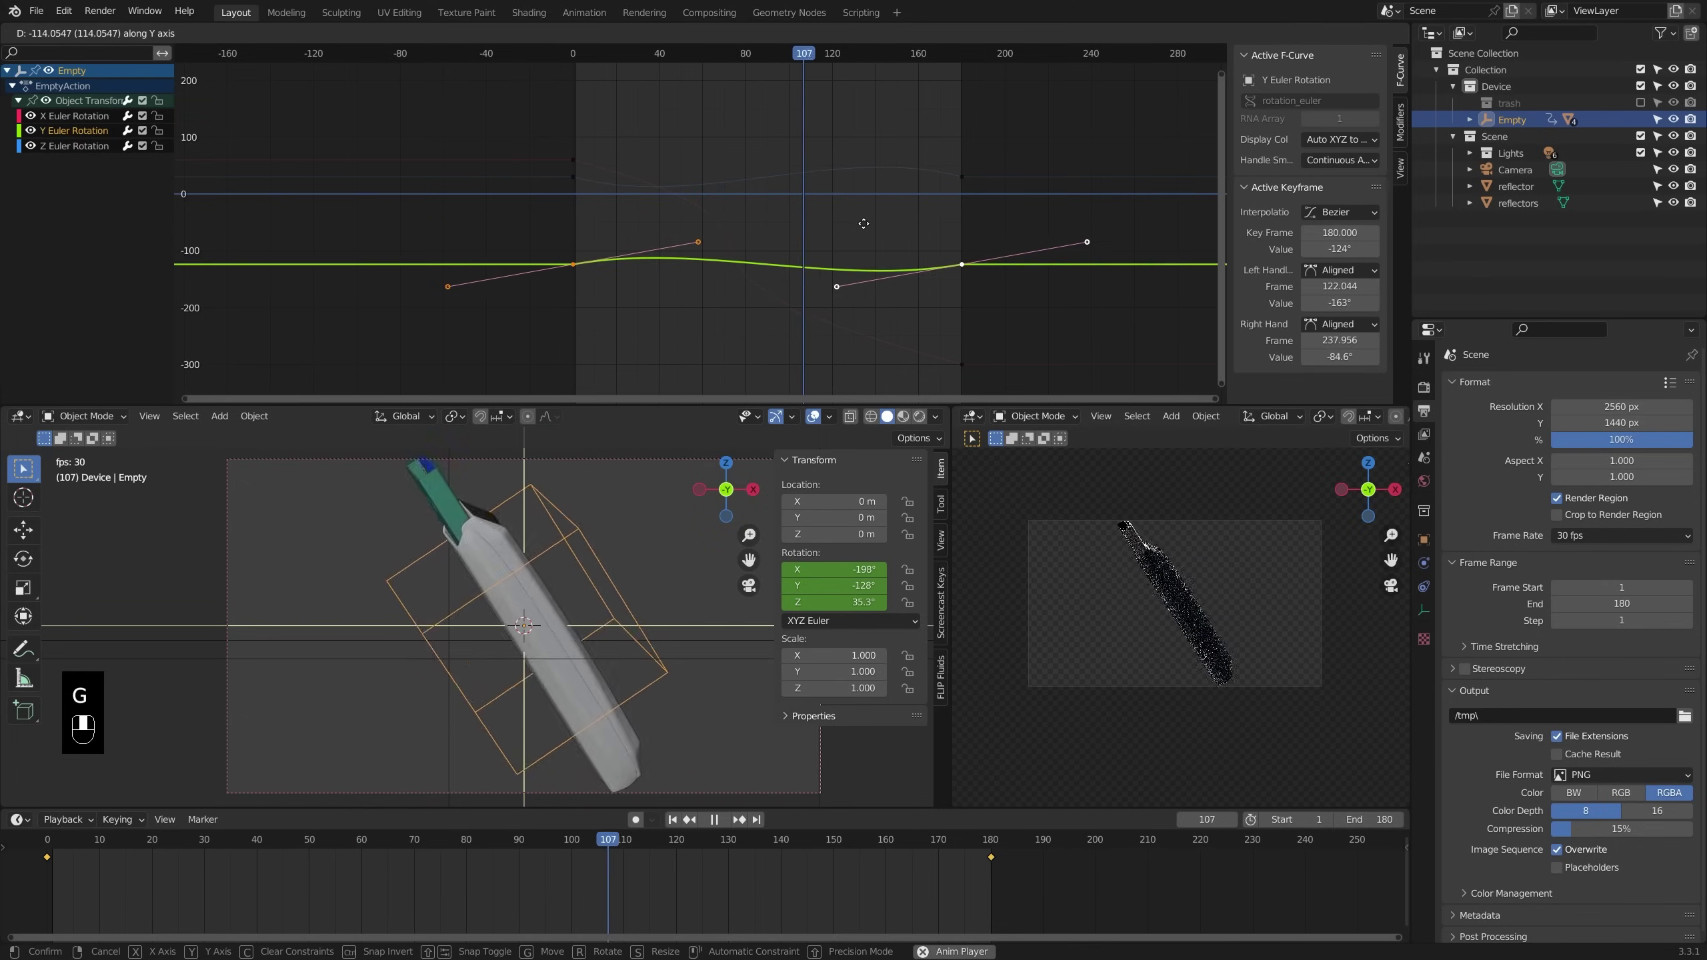
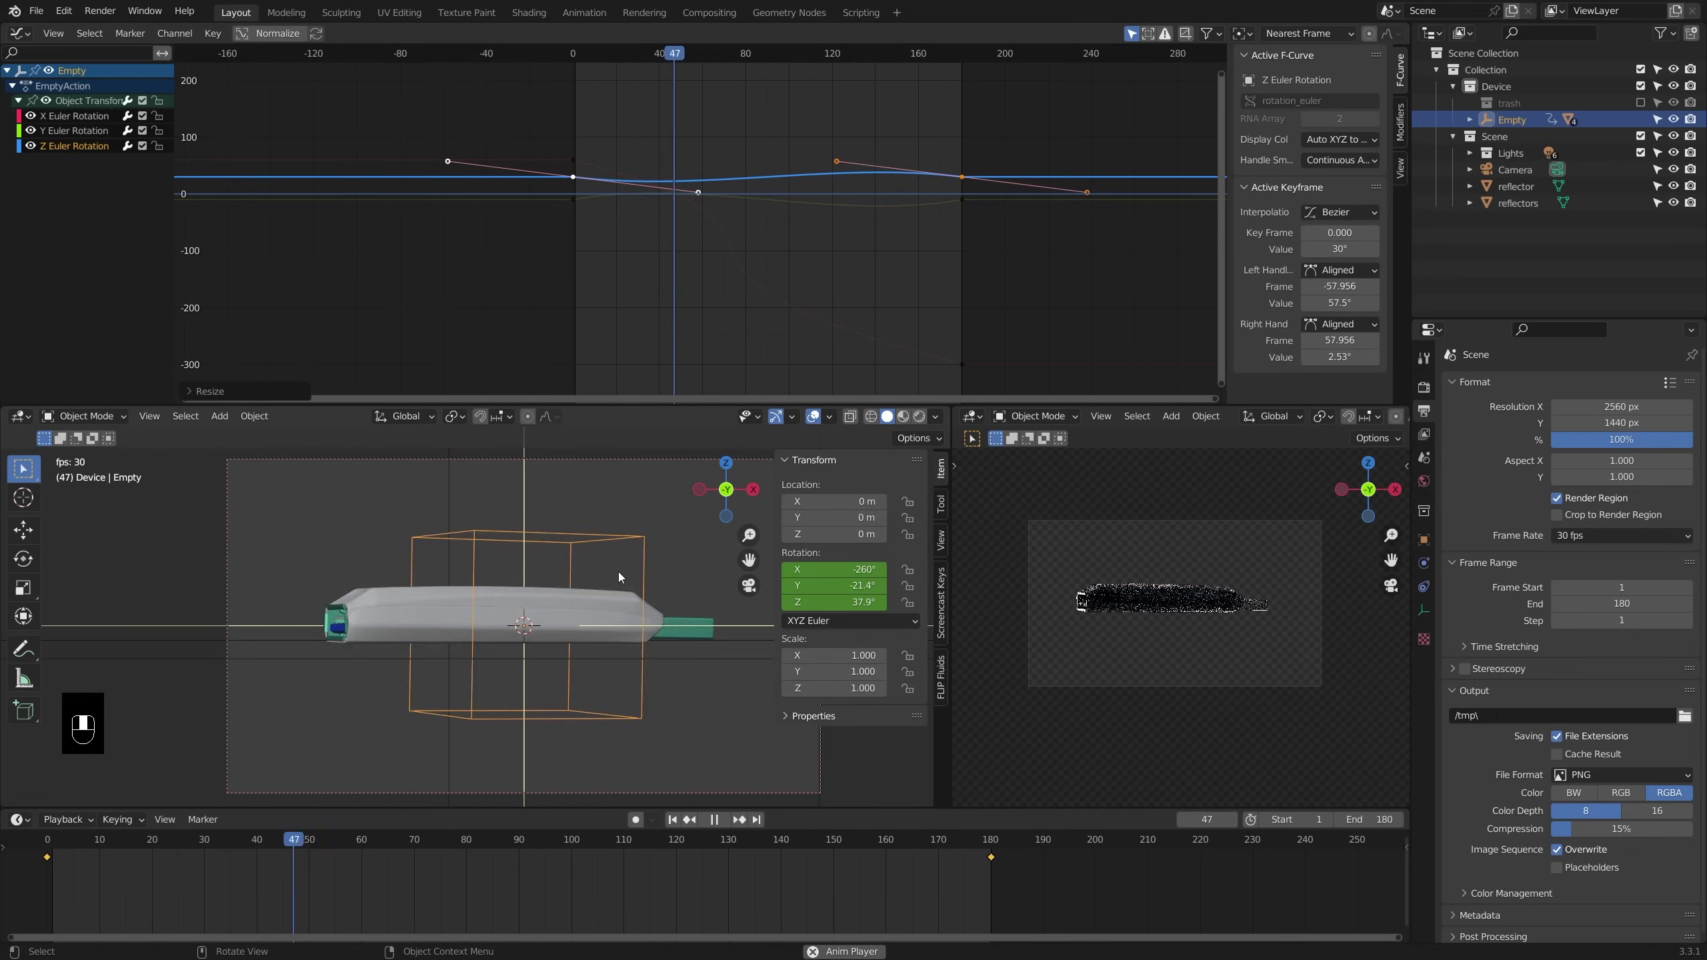
key("alt+a")
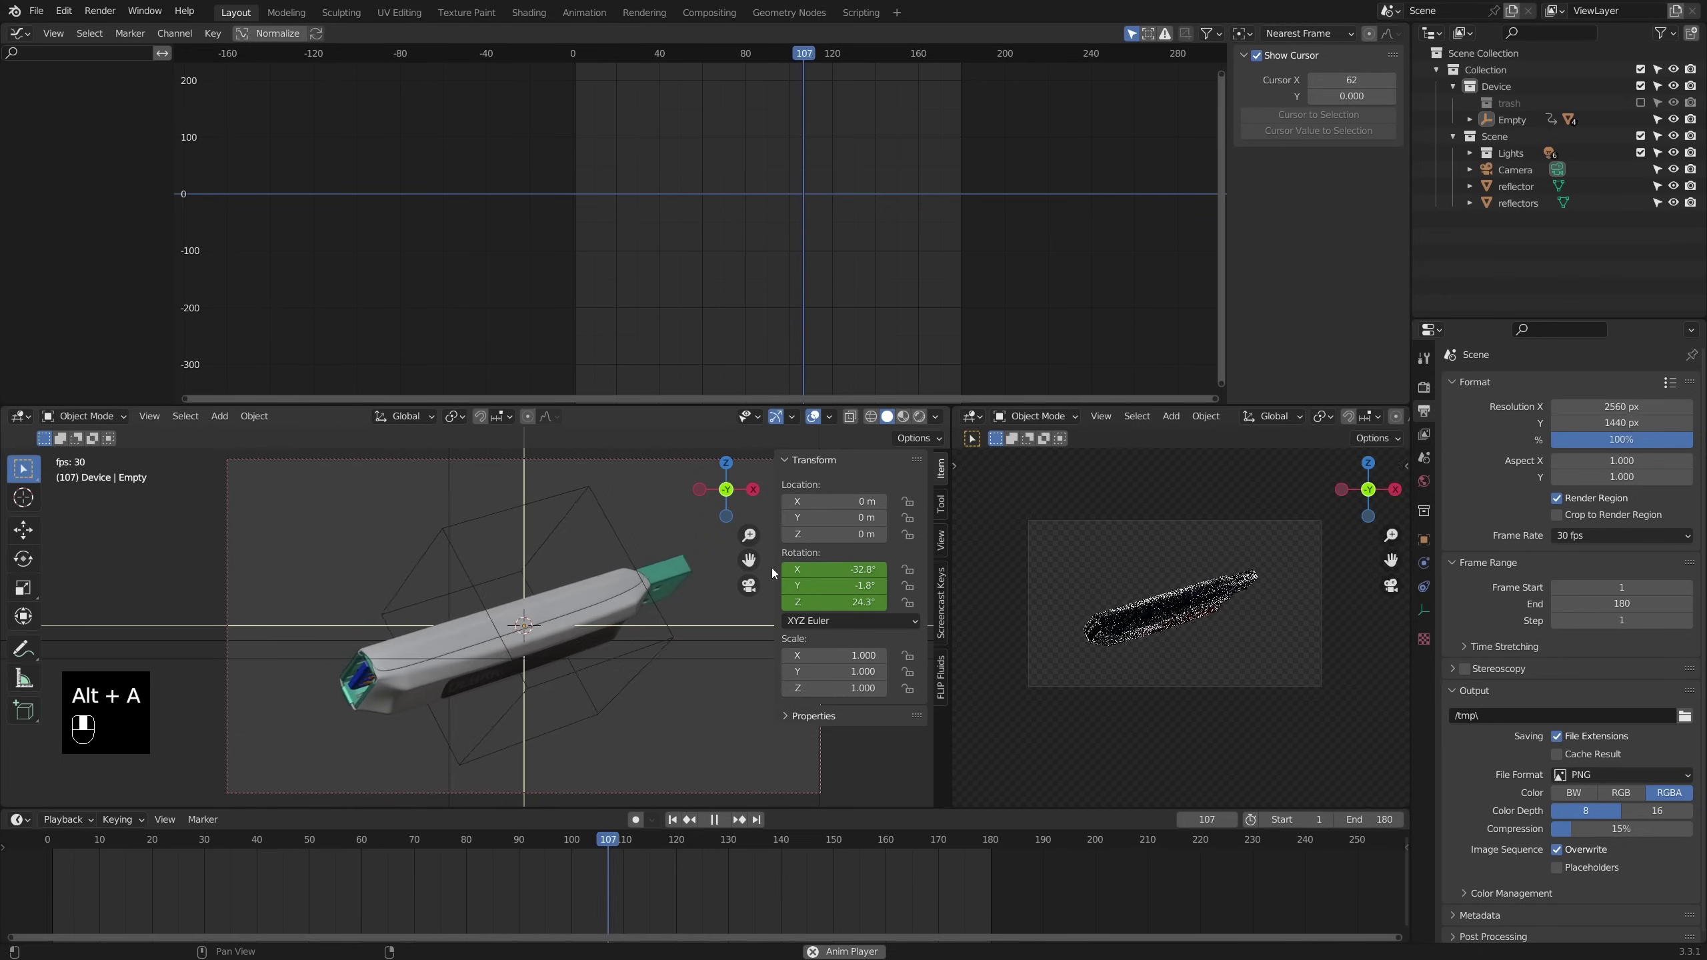